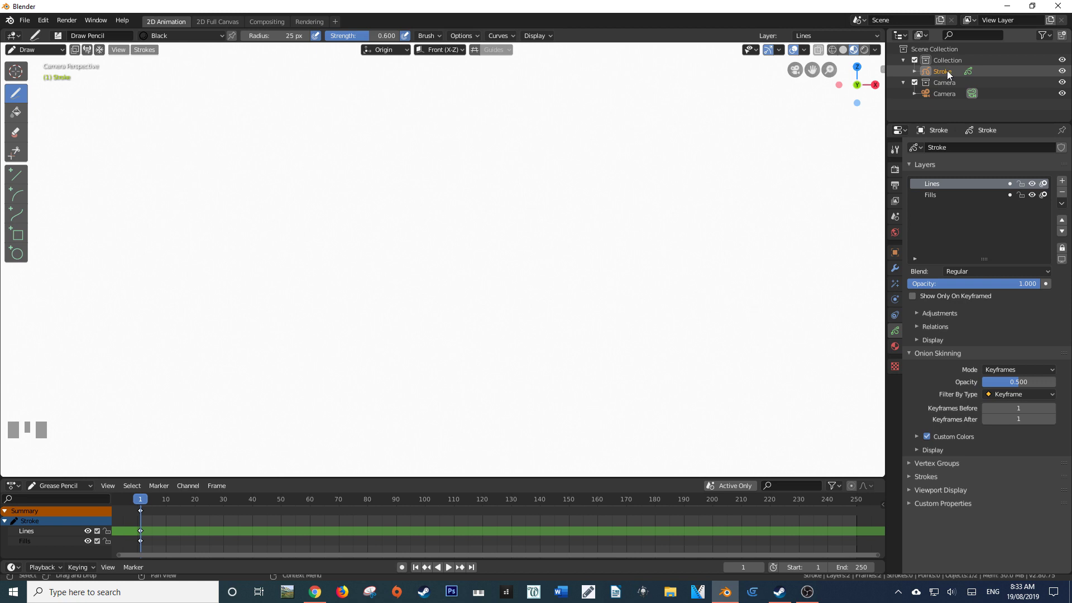
# - Rename the grease pencil Stroke object to Flag in the Outliner
pyautogui.moveTo(951, 74); pyautogui.dragTo(1053, 194)
pyautogui.press('Return')
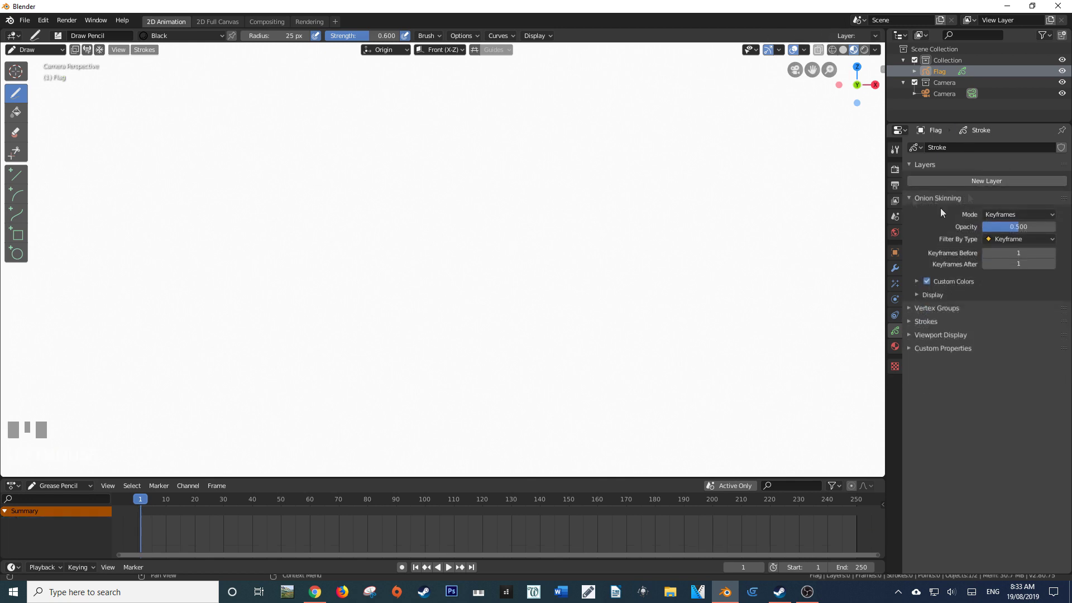
pyautogui.click(959, 180)
pyautogui.moveTo(953, 189); pyautogui.dragTo(1062, 185)
pyautogui.press('ctrl+z')
pyautogui.scroll(-3)
pyautogui.scroll(3)
pyautogui.press('ctrl+z')
pyautogui.scroll(-3)
pyautogui.scroll(3)
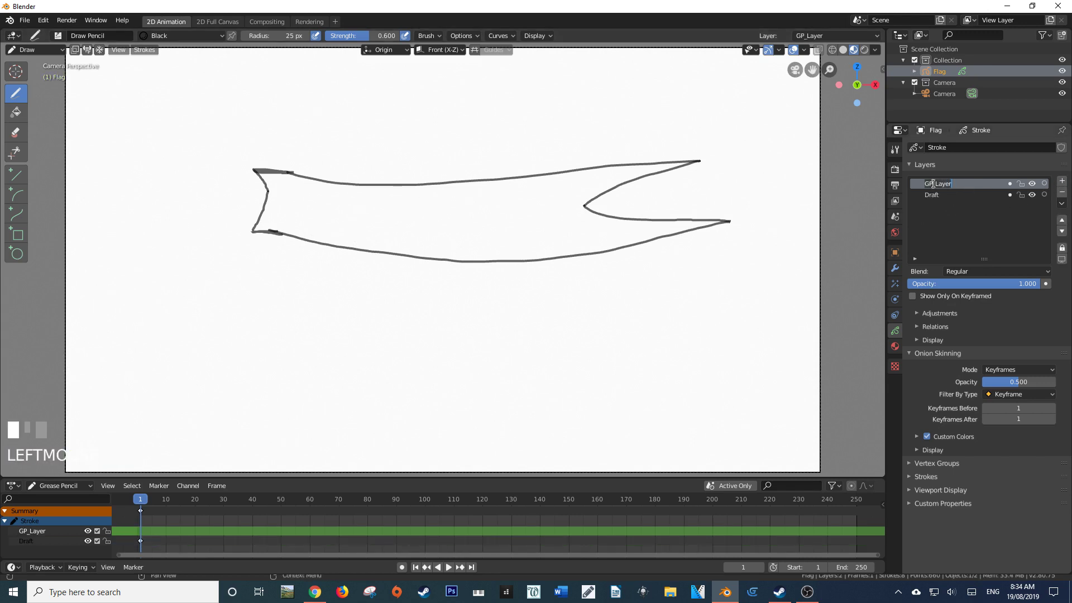
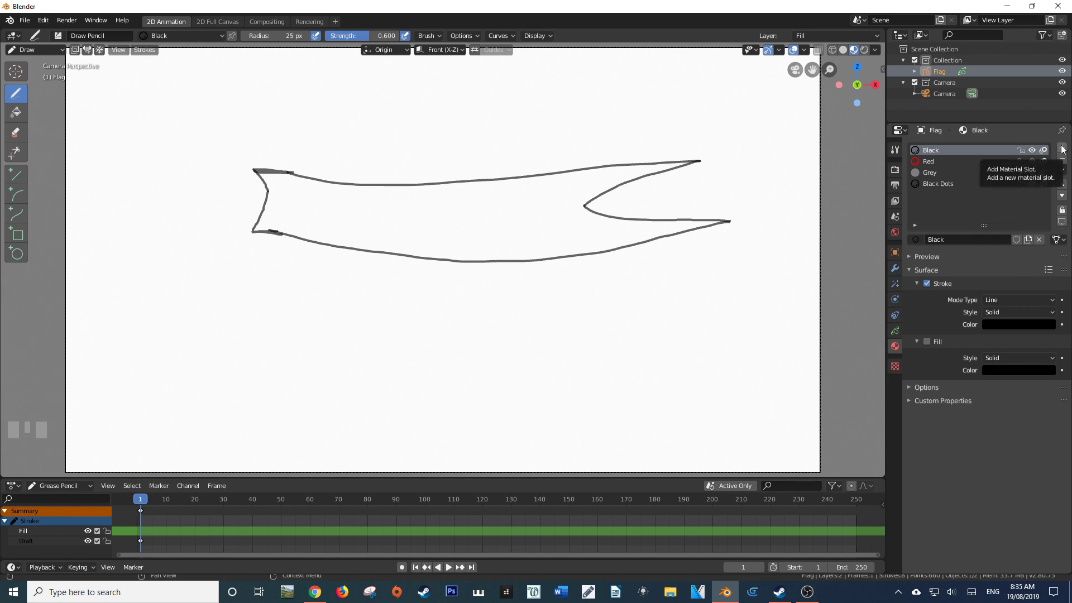
# - Name the material Royal Blue, enable its fill instead of stroke, and bring up the fill colour
pyautogui.click(1064, 147)
pyautogui.click(967, 246)
pyautogui.moveTo(958, 247); pyautogui.dragTo(933, 284)
pyautogui.press('BackSpace')
pyautogui.press('Return')
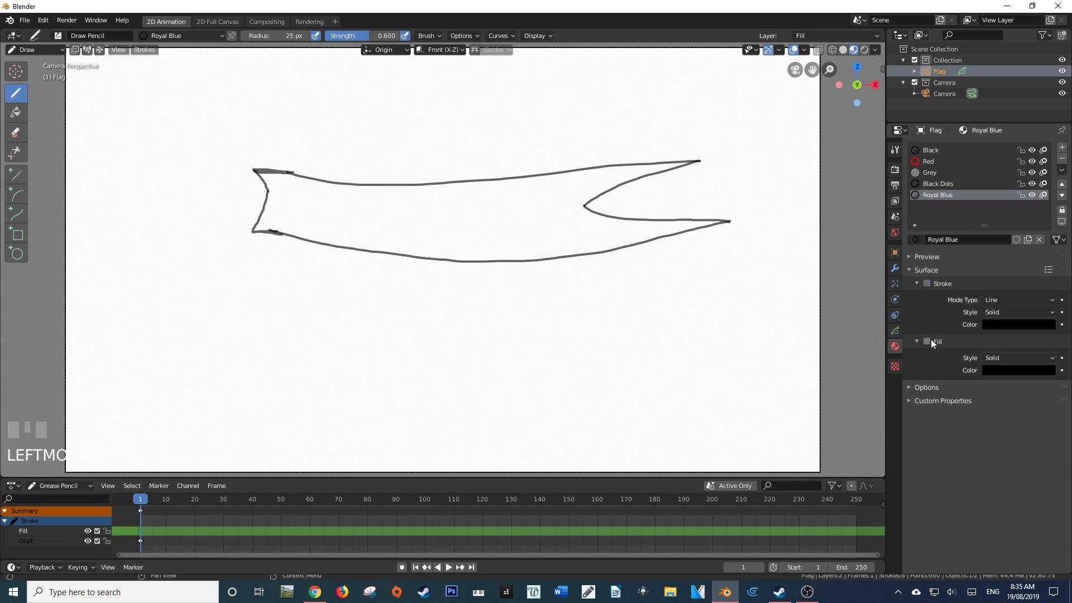
pyautogui.click(933, 344)
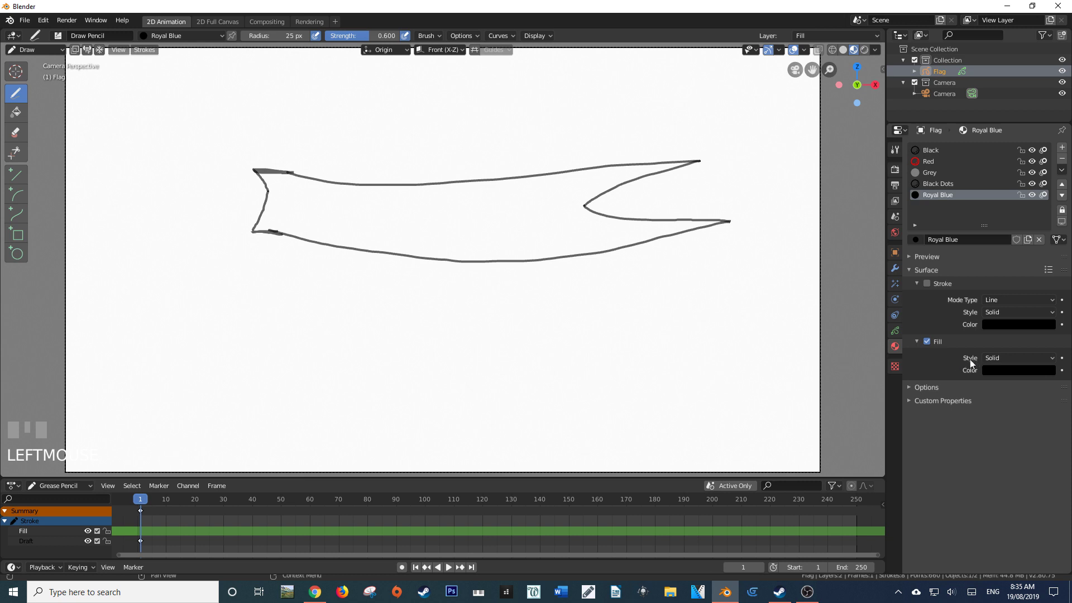
pyautogui.click(1002, 370)
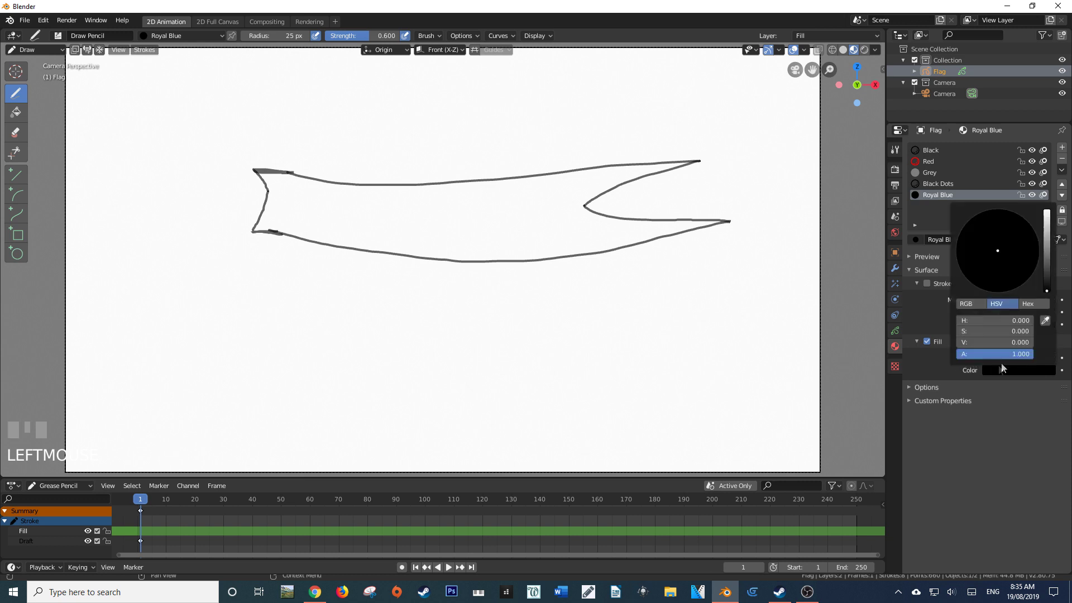
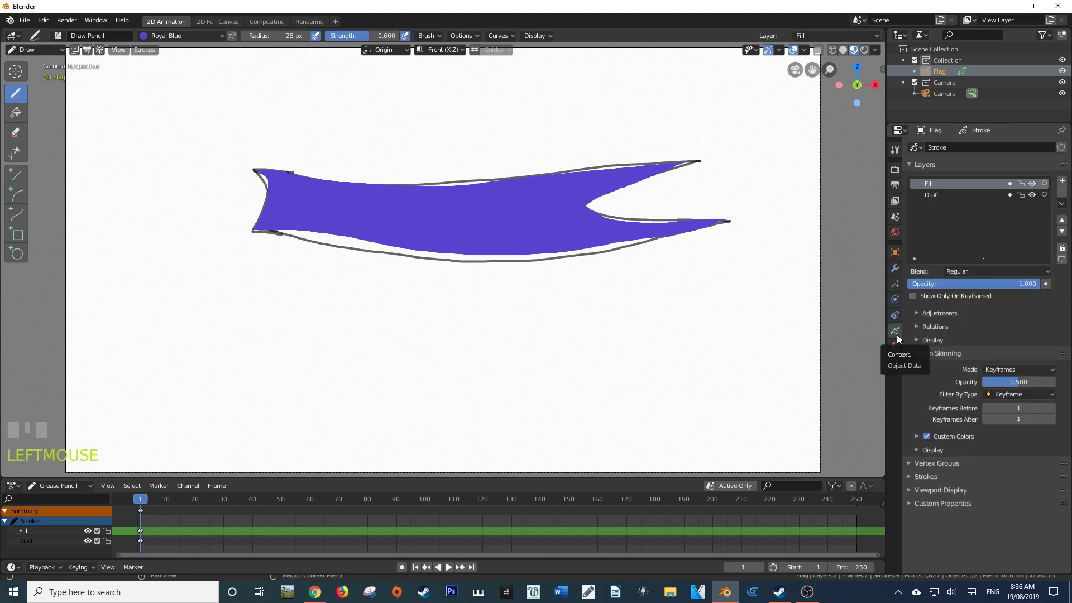
# - Make the Draft layer active and hide its outline so the flag shows as solid royal blue
pyautogui.click(942, 193)
pyautogui.click(1034, 199)
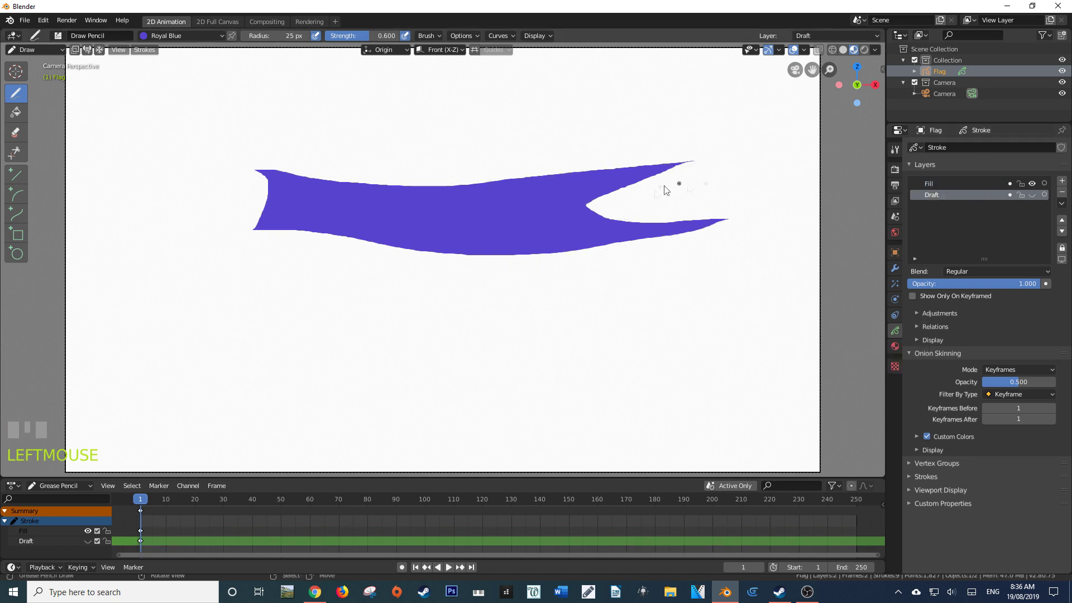
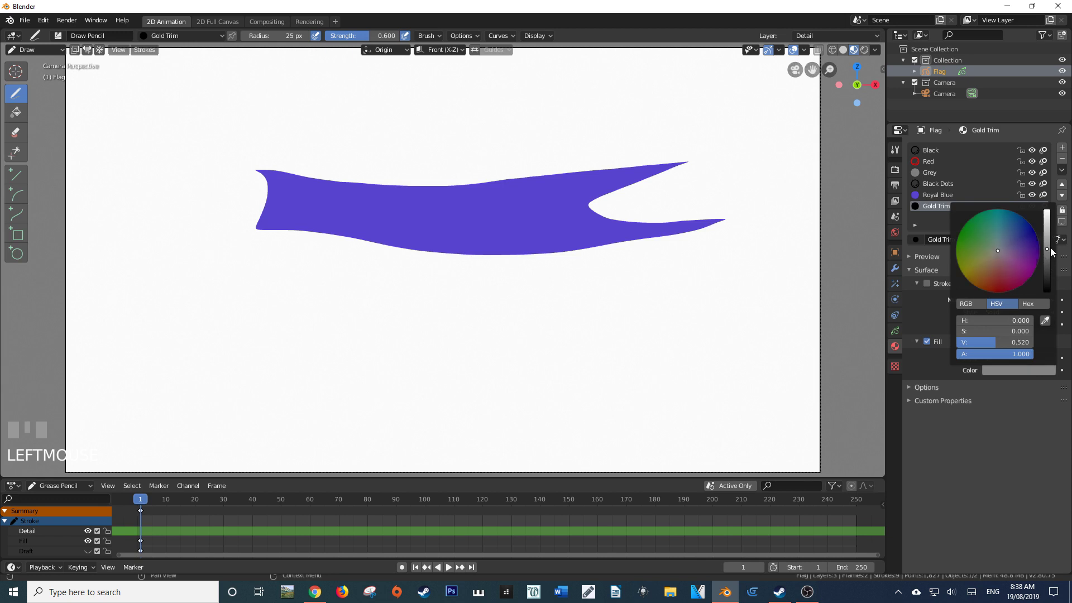
# - Adjust the Gold Trim gradient's primary colour toward orange
pyautogui.moveTo(1031, 357); pyautogui.dragTo(1023, 384)
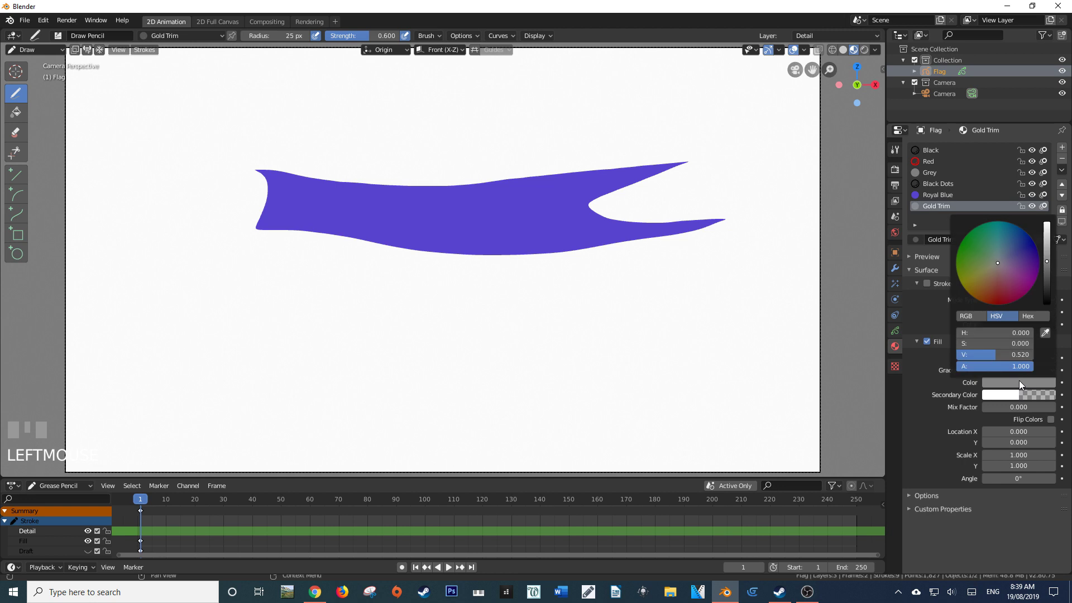
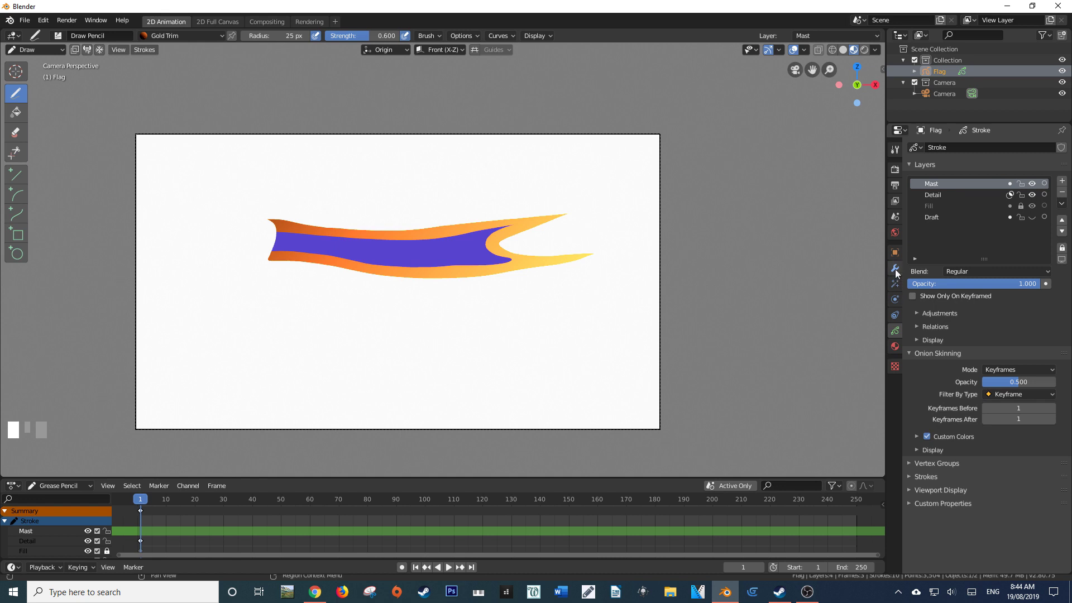
# - Create a Wood material with stroke off and a dark brown fill
pyautogui.click(1066, 150)
pyautogui.moveTo(971, 240); pyautogui.dragTo(932, 286)
pyautogui.press('o')
pyautogui.press('Return')
pyautogui.click(932, 346)
pyautogui.click(1012, 374)
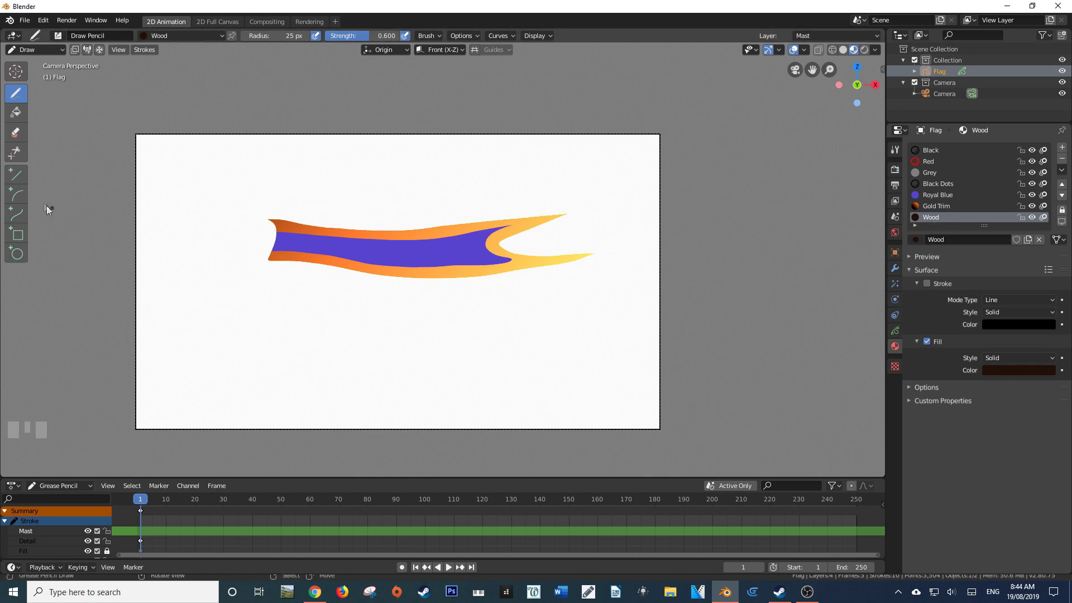
# - Draw a tall rectangle at the flag's left edge as the wooden mast using the Box tool
pyautogui.click(17, 180)
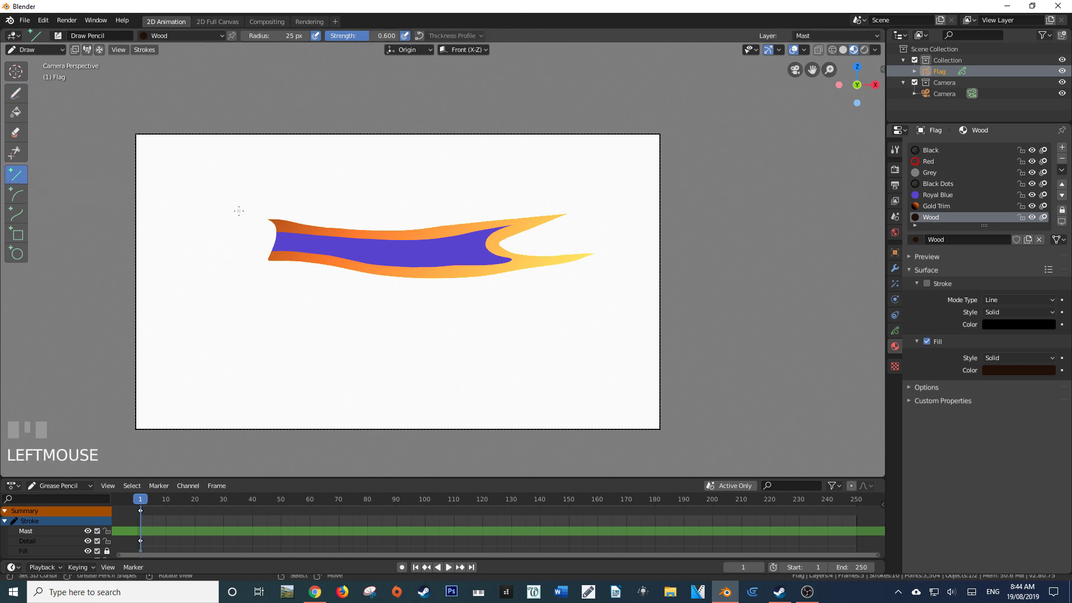
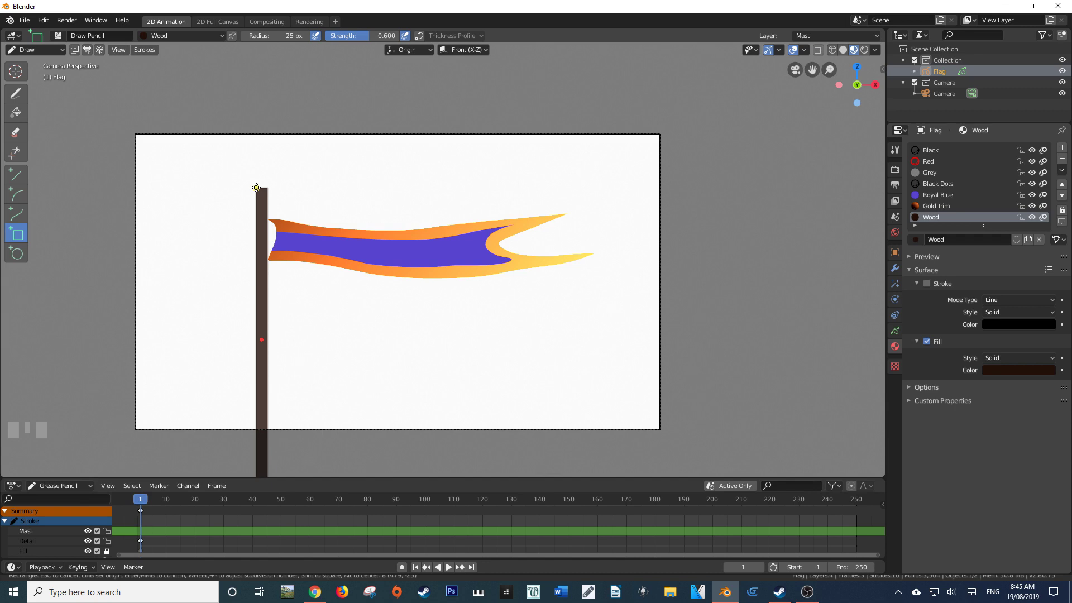
pyautogui.press('Return')
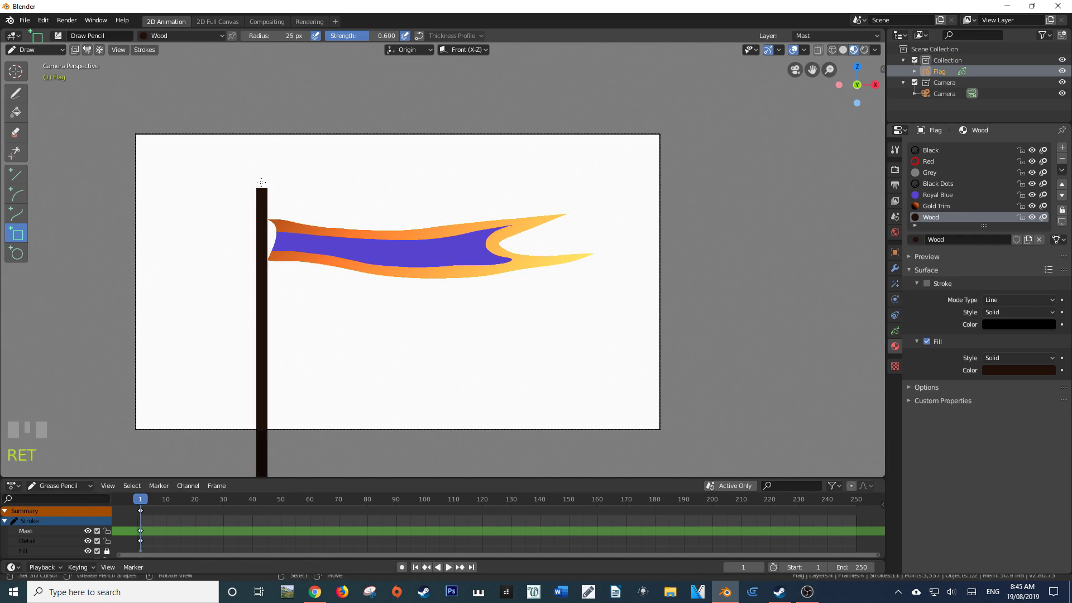
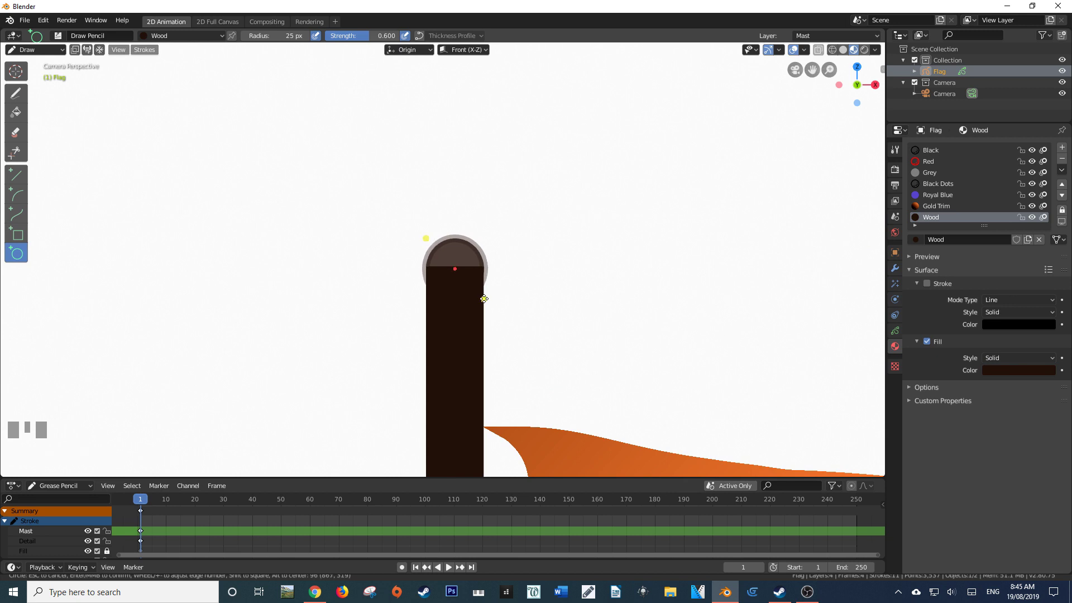
# - Round the mast top with a circle and scrub the timeline back to frame 1
pyautogui.press('Return')
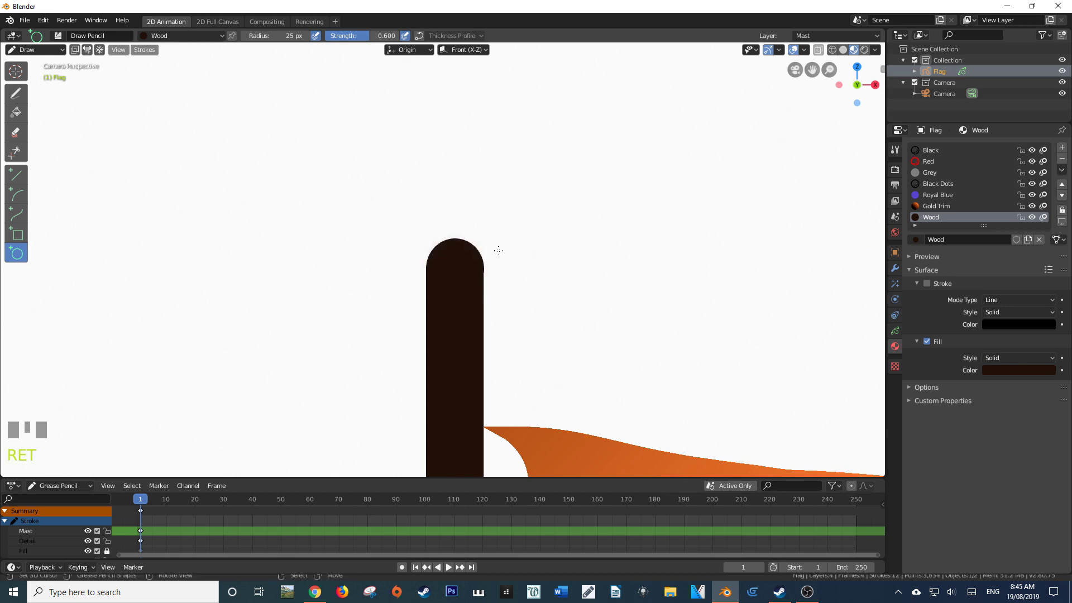
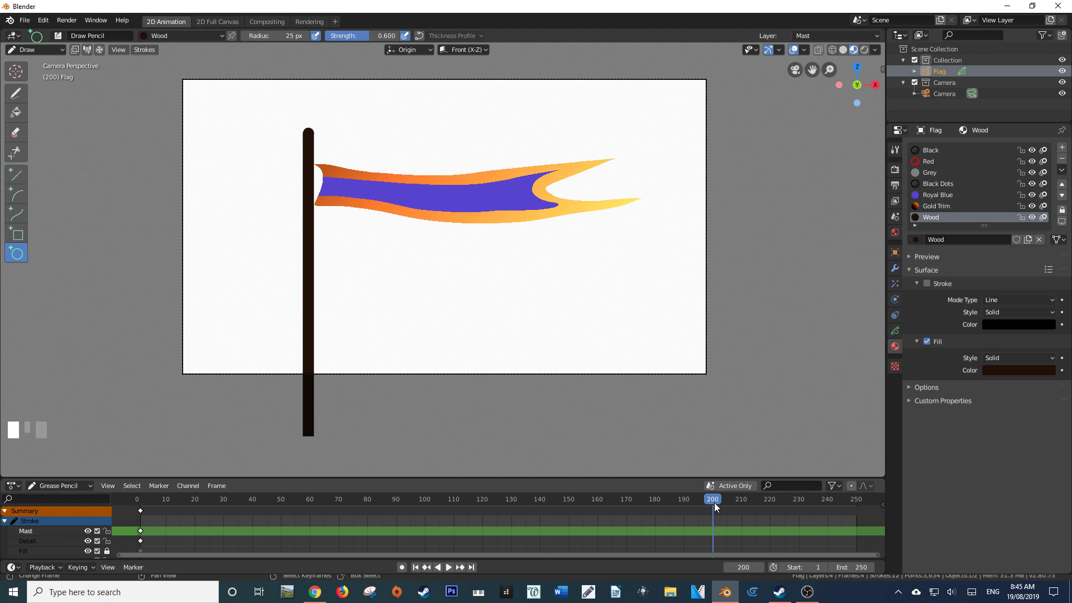
pyautogui.moveTo(718, 508); pyautogui.dragTo(49, 59)
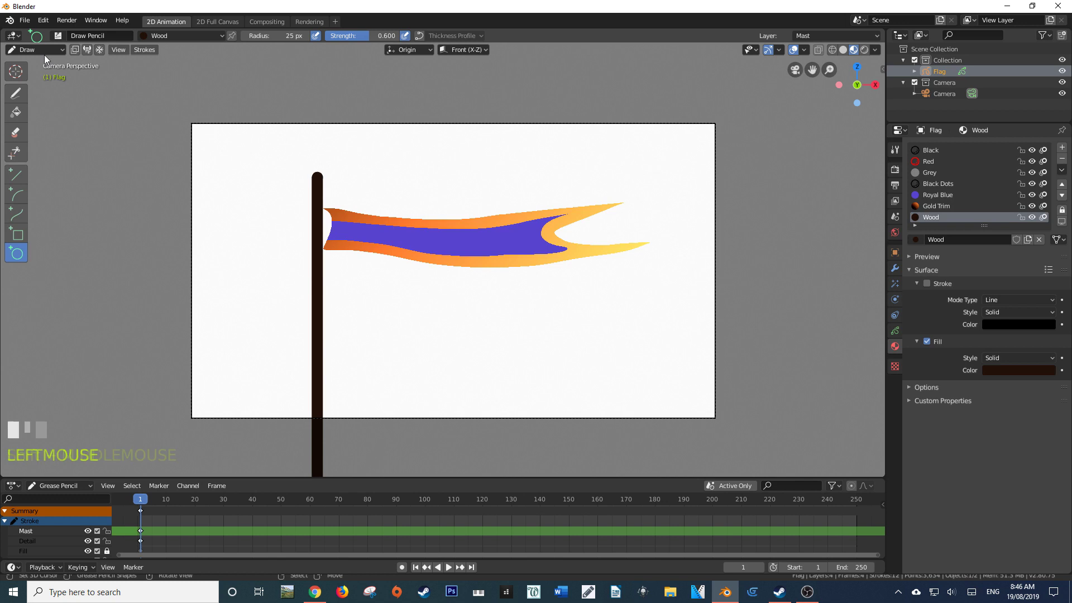
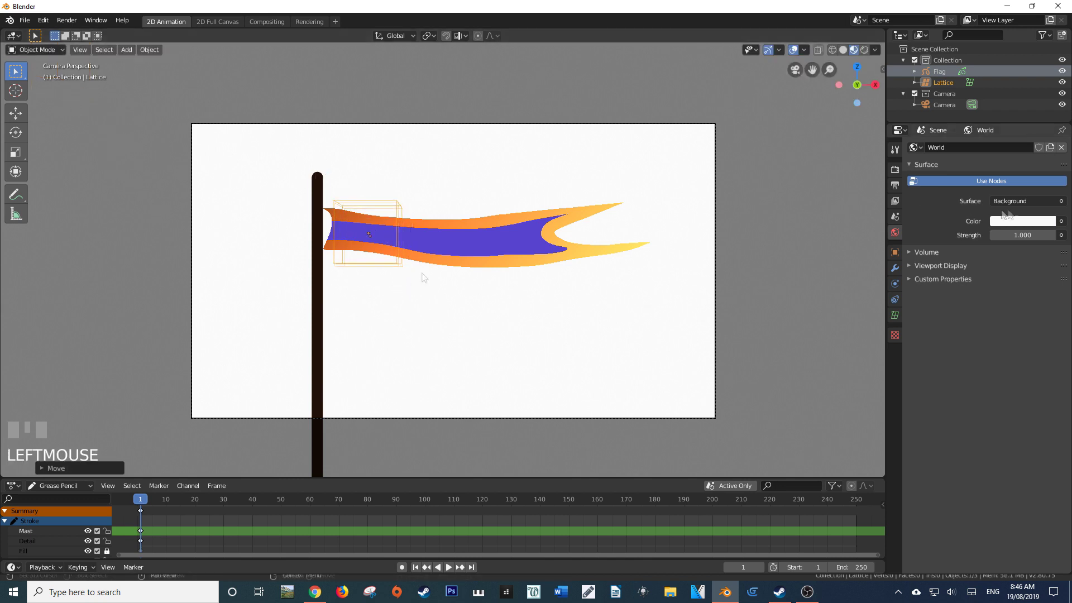
# - Set the world background colour to a dark grey of about 0.107
pyautogui.click(1018, 221)
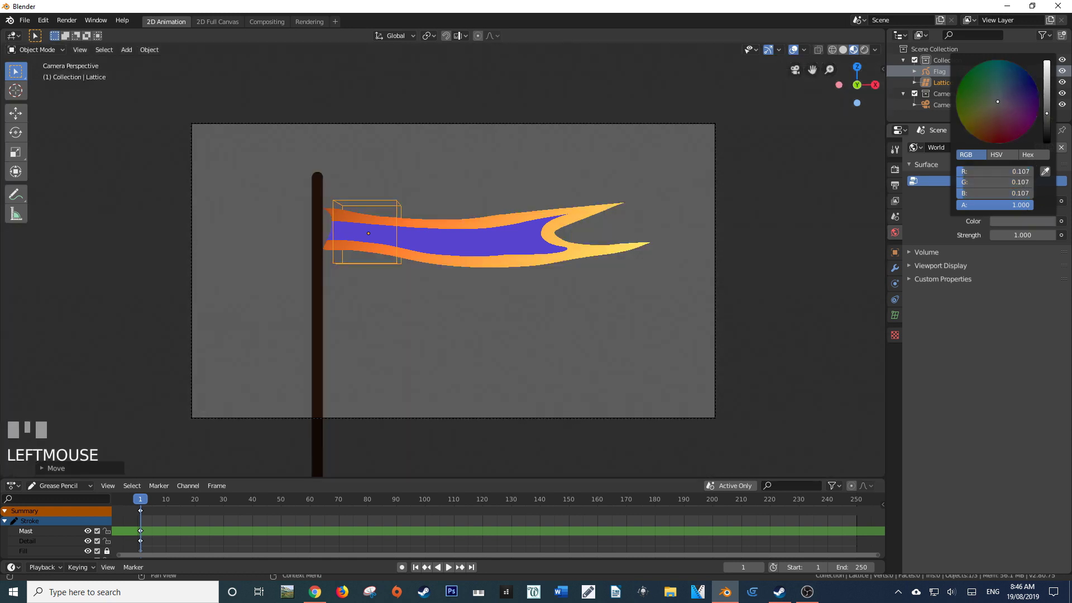
# - Move the lattice to the mast end and stretch it along X over the flag's length
pyautogui.press('g')
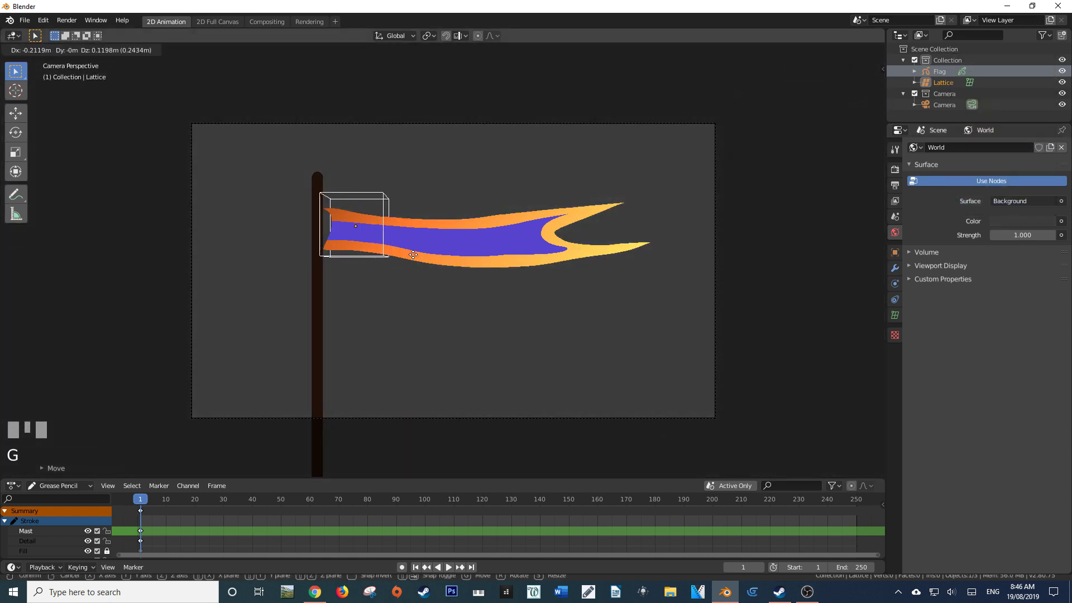
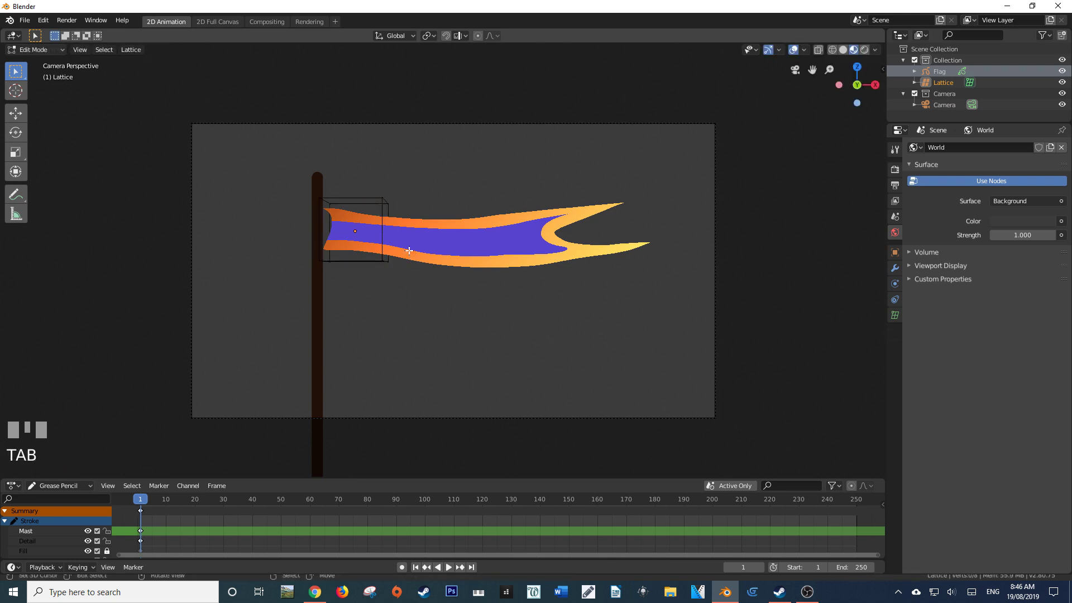
pyautogui.press('s')
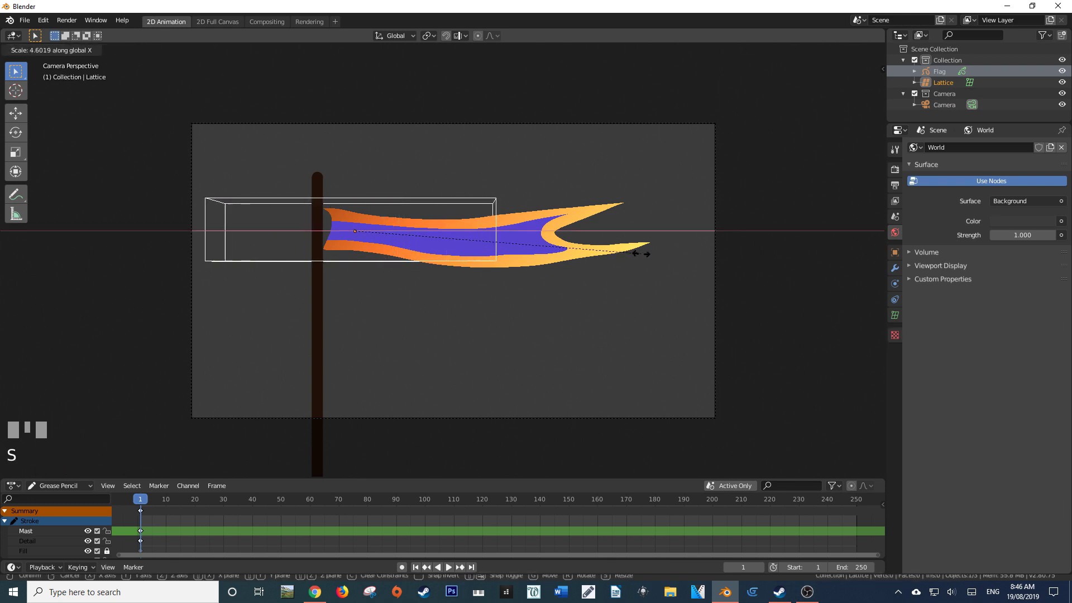
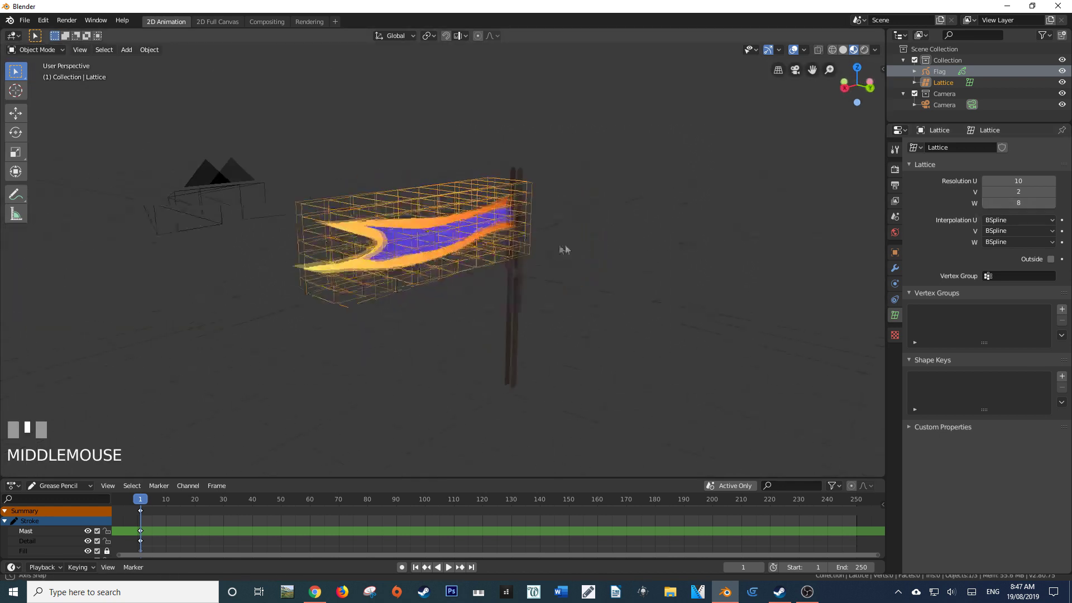
# - View the flag through the camera and rename the lattice Flag Waving Lattice
pyautogui.press('KP_0')
pyautogui.scroll(3)
pyautogui.scroll(3)
pyautogui.moveTo(945, 90); pyautogui.dragTo(560, 203)
pyautogui.press('BackSpace')
pyautogui.press('t')
pyautogui.press('Return')
pyautogui.moveTo(559, 203); pyautogui.dragTo(590, 198)
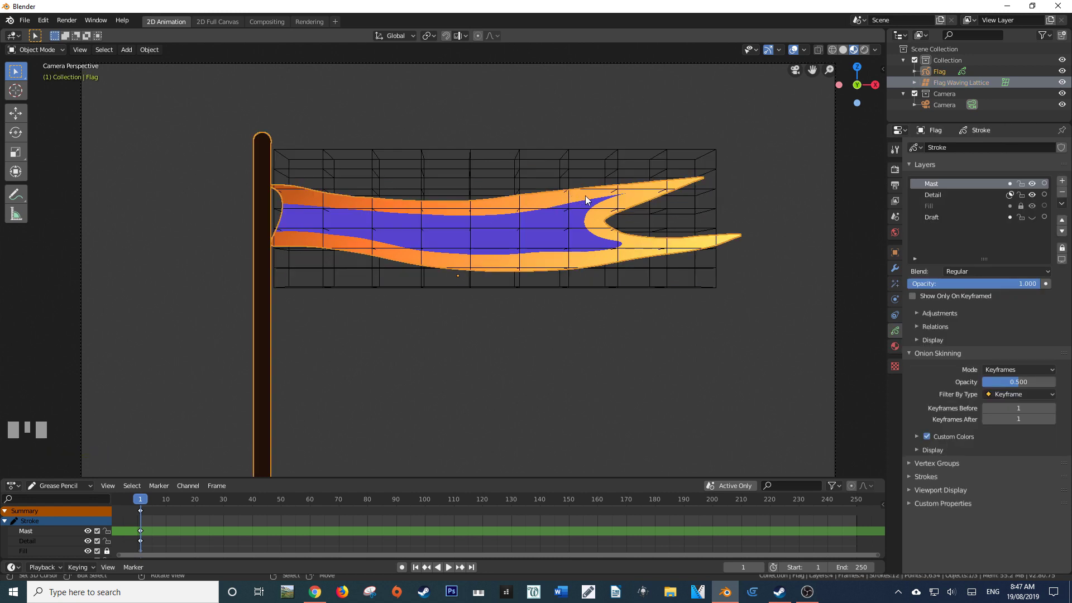
# - Add a new vertex group 'Group' to the Flag object and enter edit mode on its strokes
pyautogui.click(985, 474)
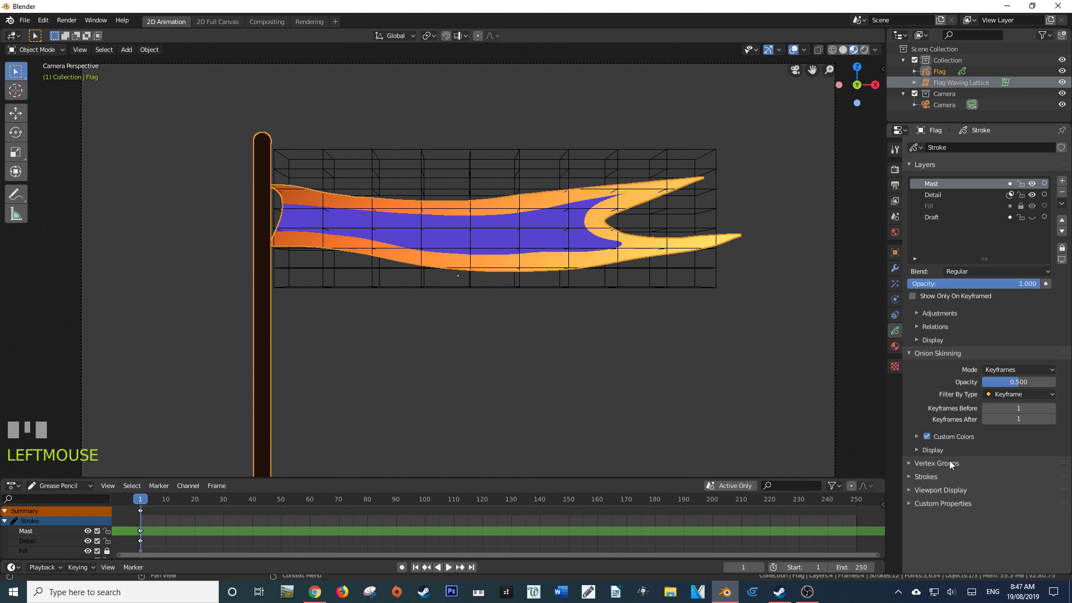
pyautogui.click(953, 464)
pyautogui.click(1066, 482)
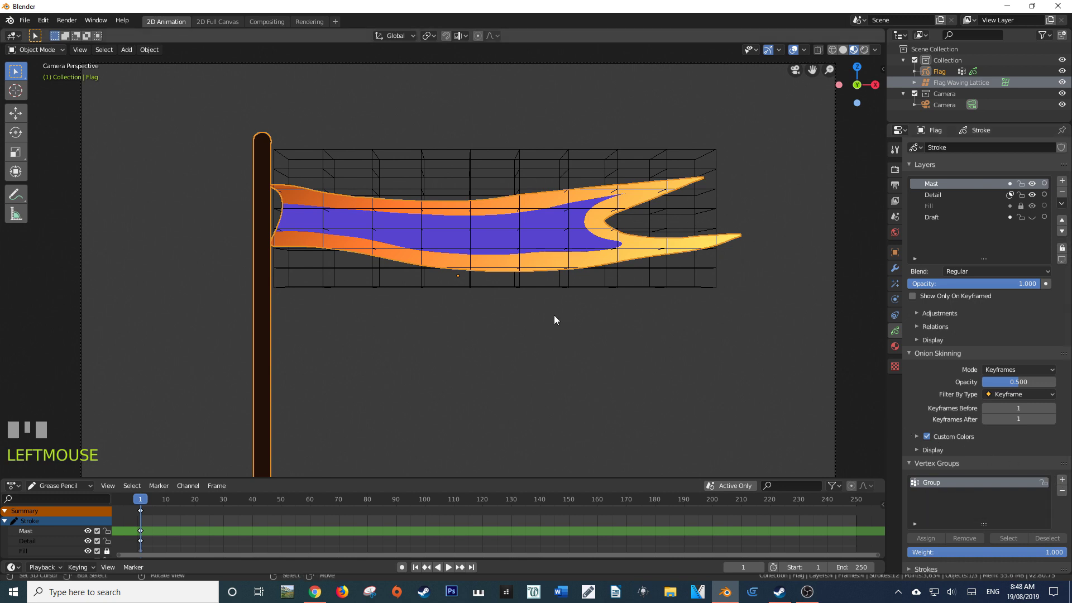
pyautogui.press('Tab')
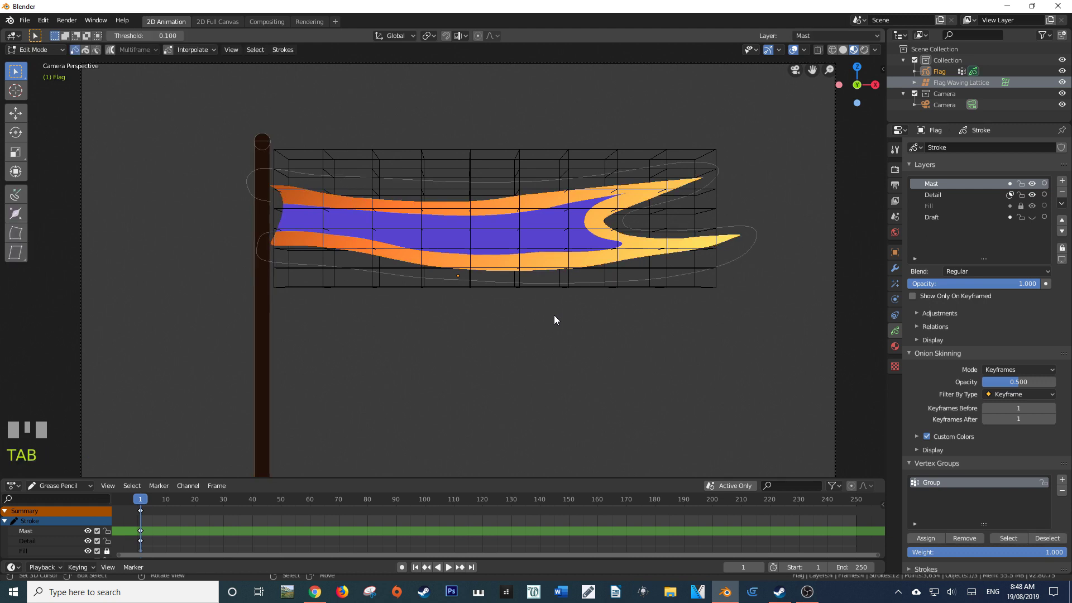
pyautogui.rightClick(289, 434)
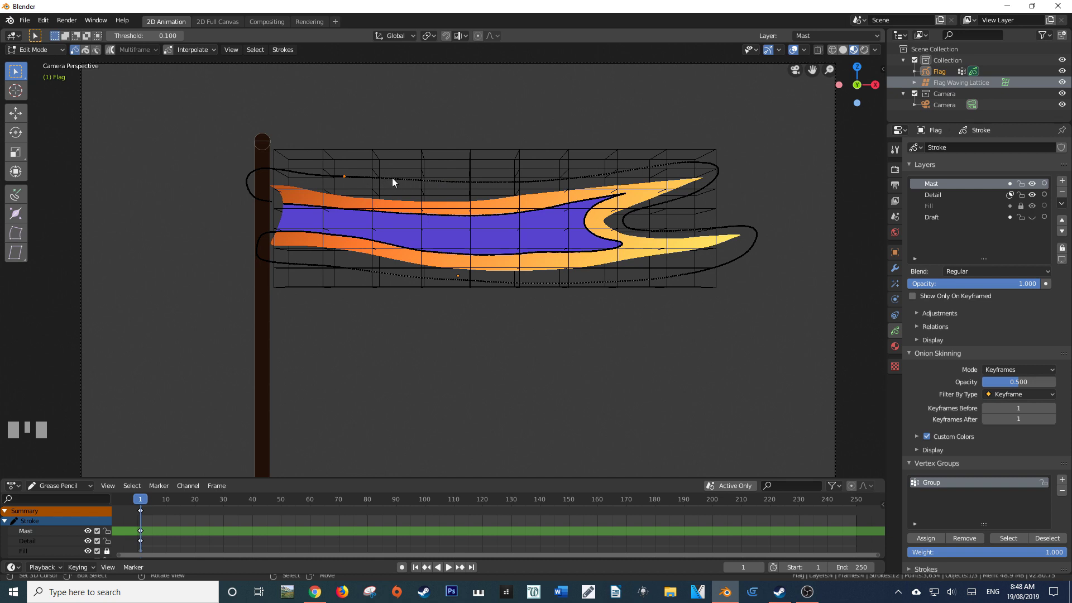
# - Select the flag's gold trim and blue fill strokes, inspecting the edge at the mast
pyautogui.press('l')
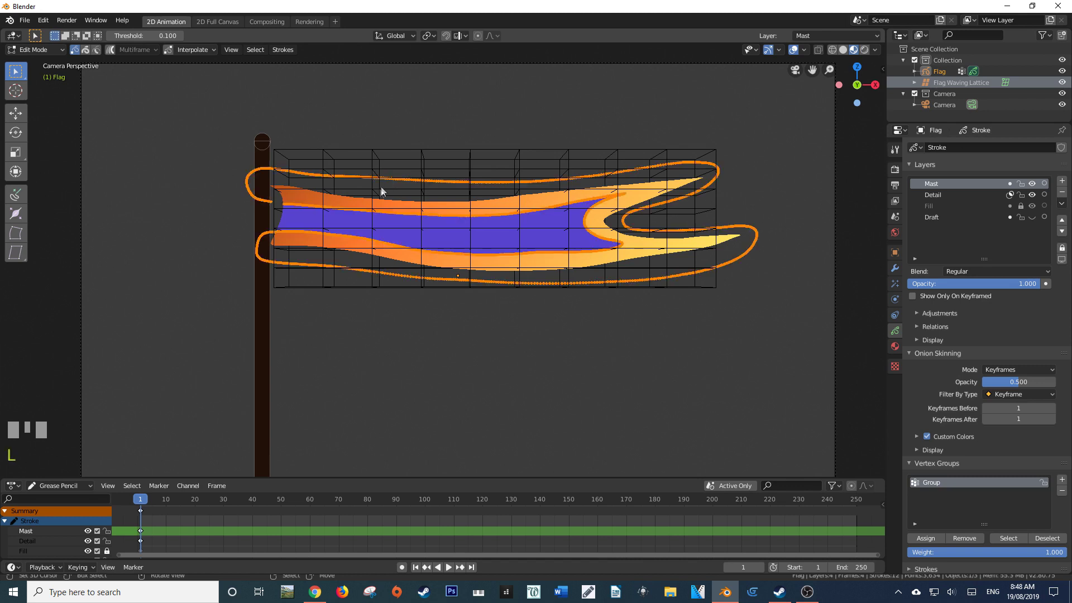
pyautogui.press('l')
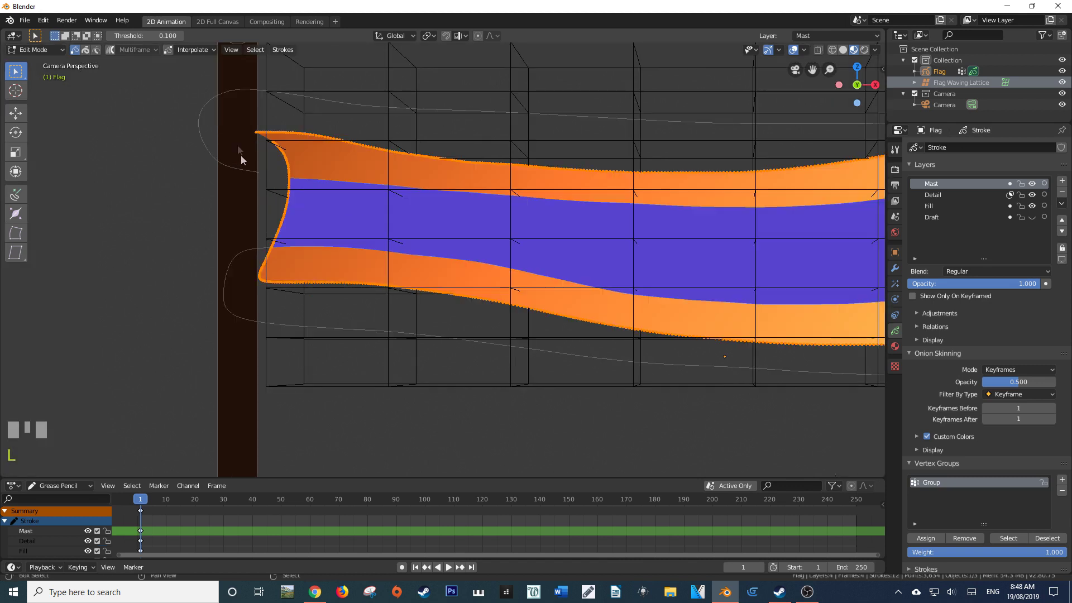
pyautogui.rightClick(310, 100)
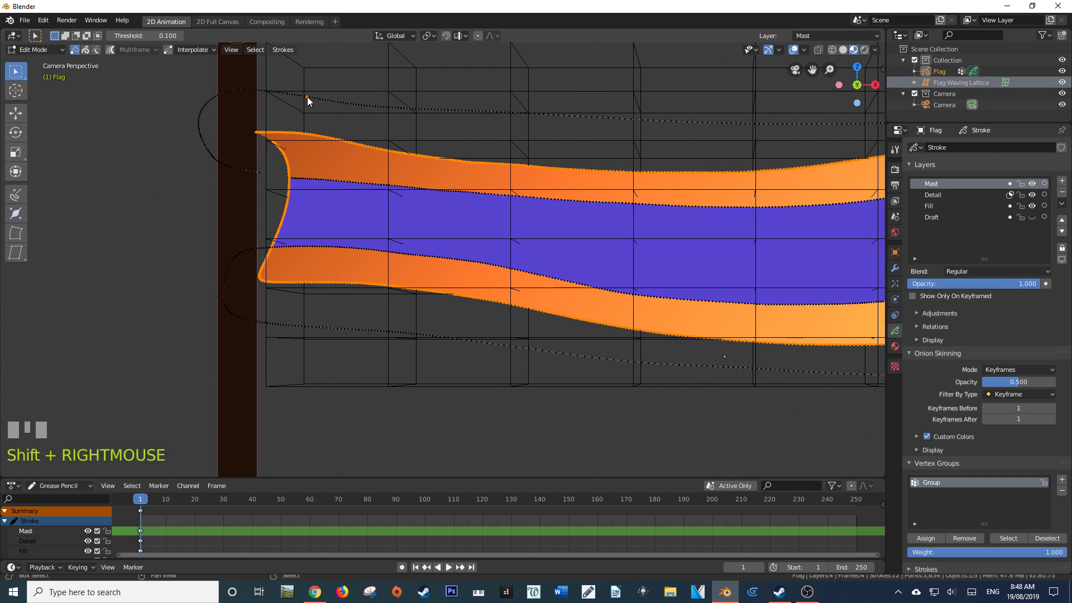
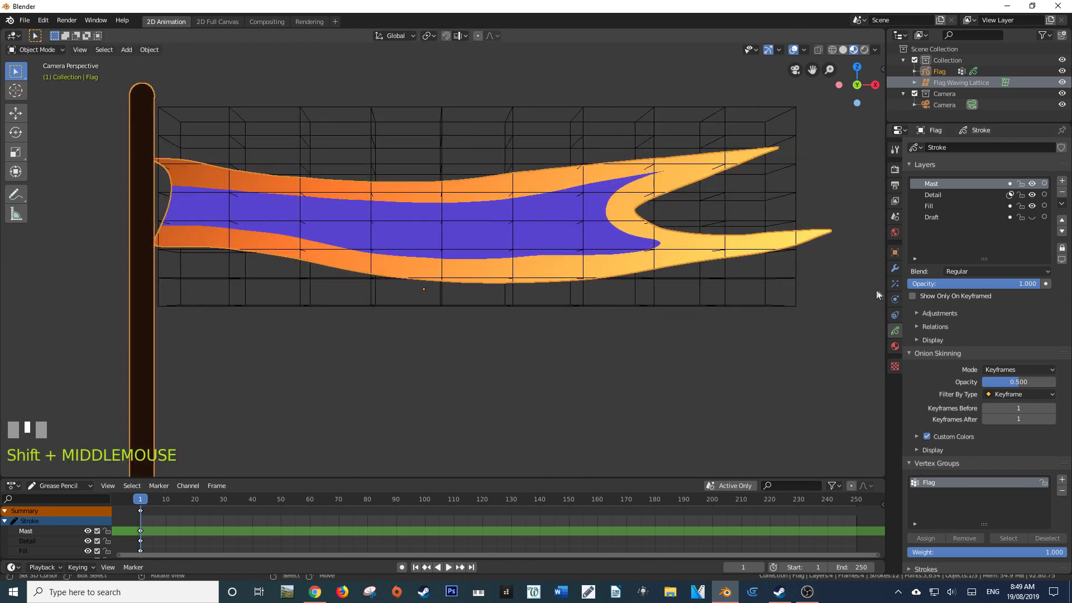
# - Add a Lattice modifier using Flag Waving Lattice, limited to the Flag vertex group
pyautogui.click(901, 270)
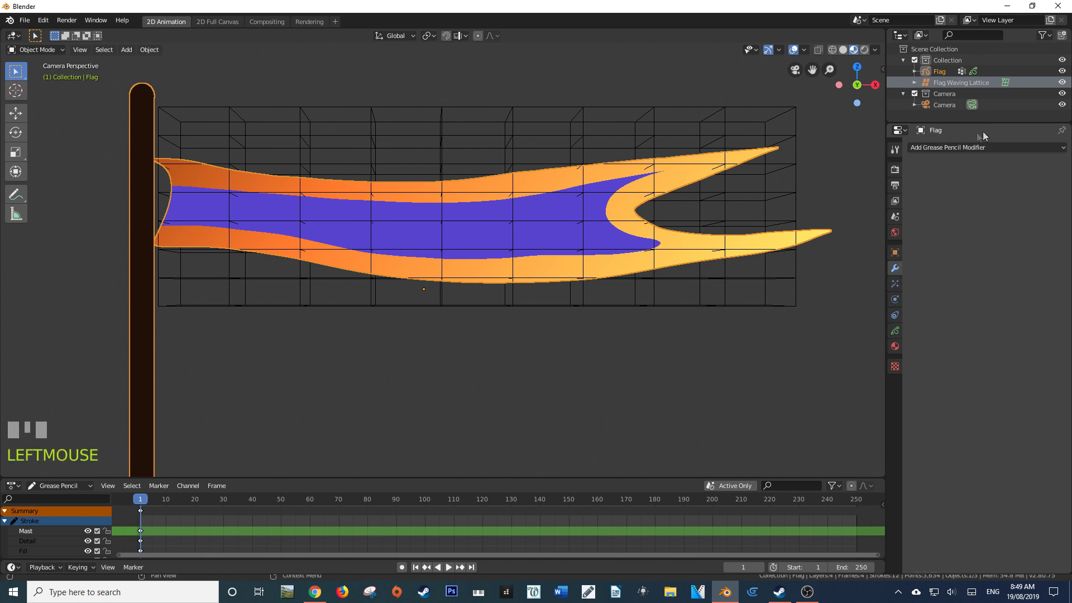
pyautogui.moveTo(972, 150); pyautogui.dragTo(586, 133)
# - Make Flag Waving Lattice the active object for its Wave modifier setup
pyautogui.rightClick(586, 133)
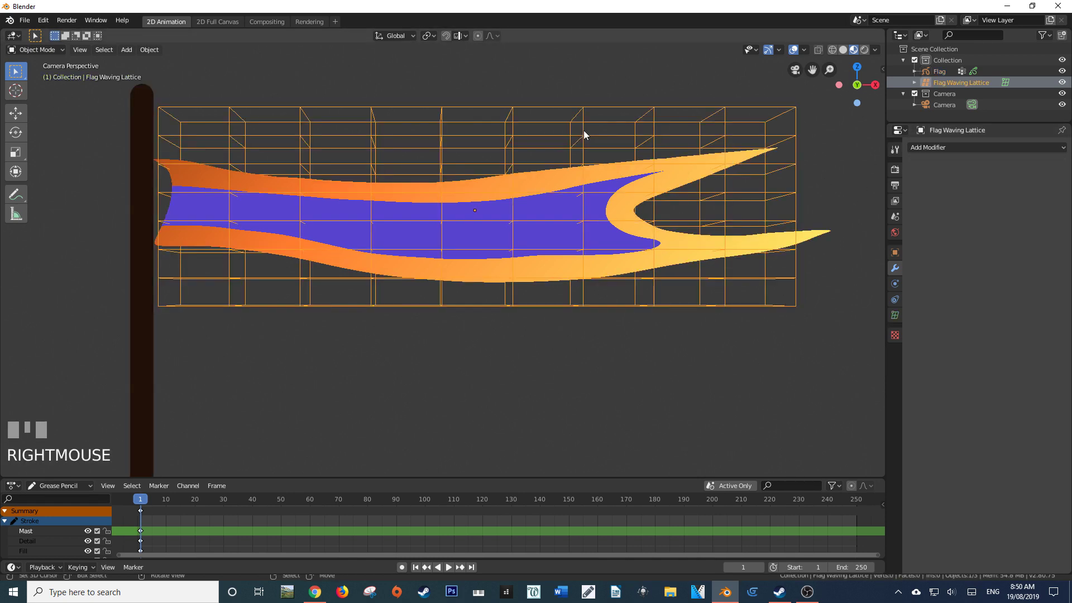
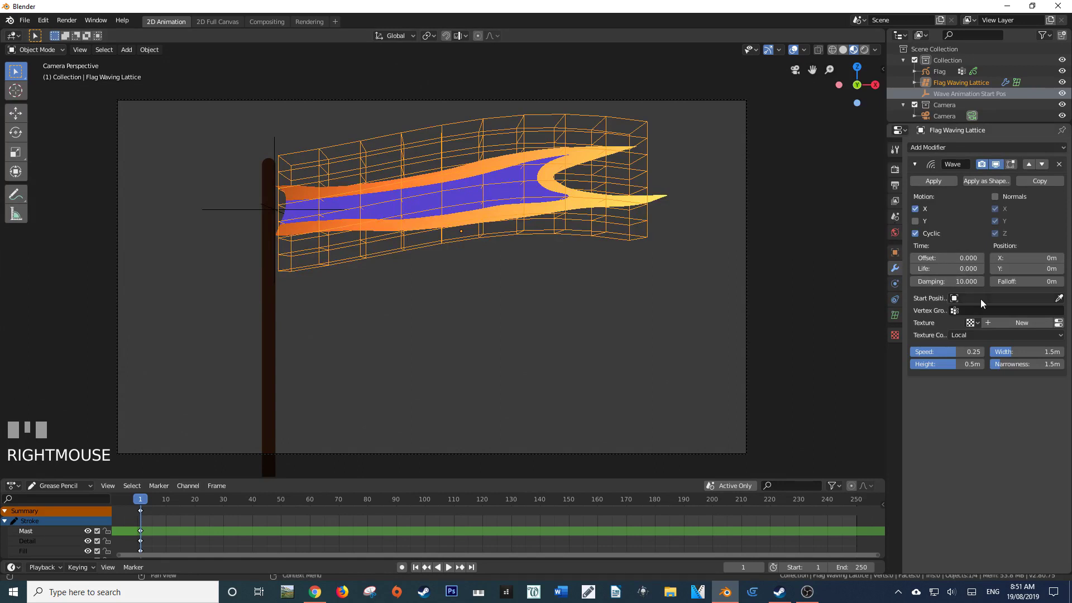
# - Select the Wave Animation Start Pos empty and move it along X to the flag's tip
pyautogui.moveTo(984, 304); pyautogui.dragTo(221, 203)
pyautogui.rightClick(221, 203)
pyautogui.press('g')
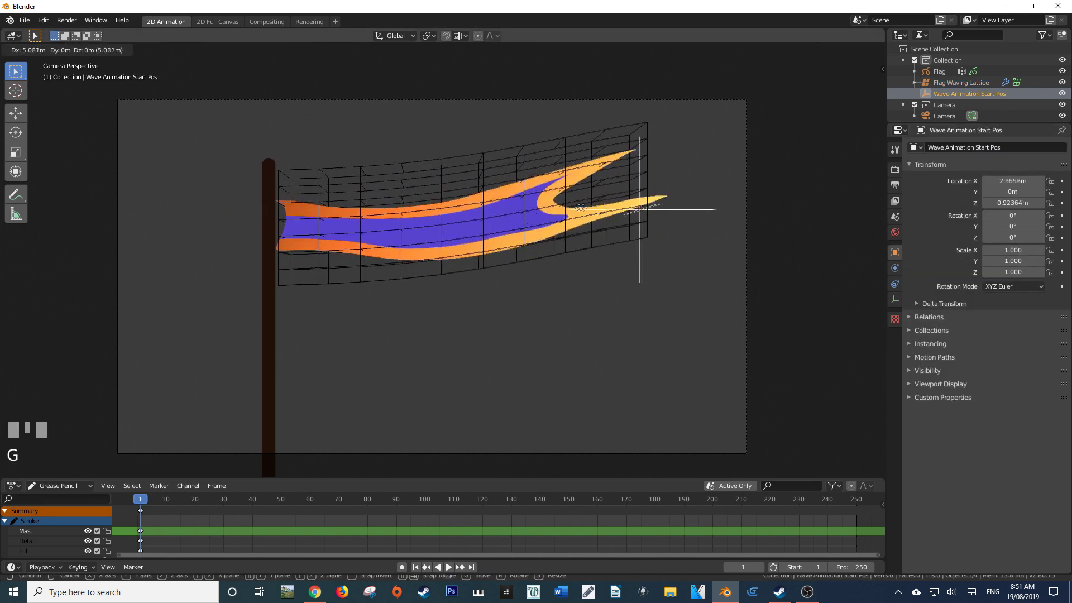
pyautogui.click(598, 213)
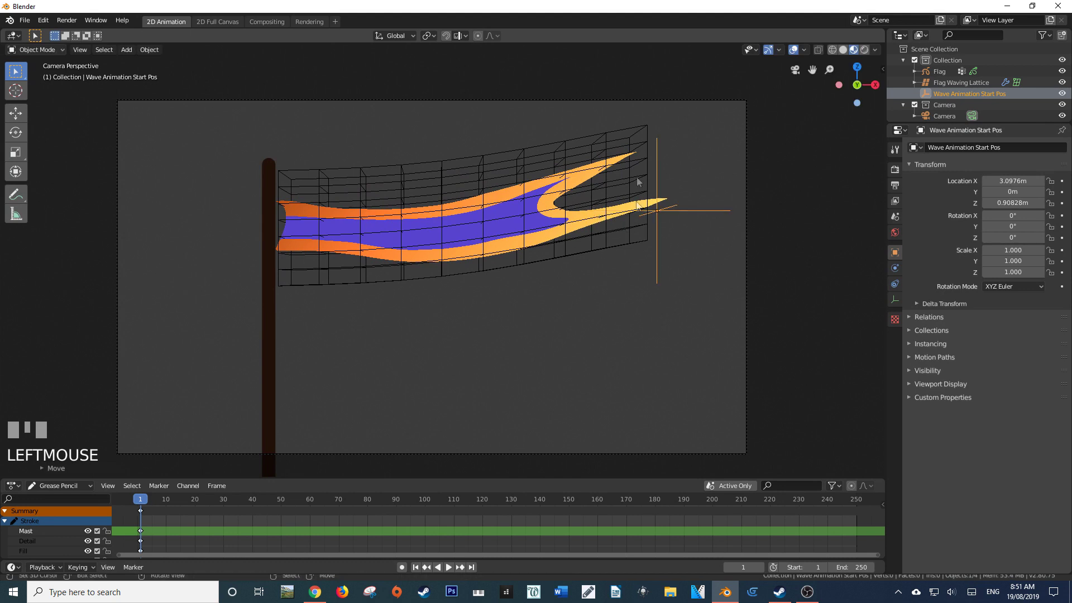
# - Play and pause the wave animation at frame 35, then reselect Flag Waving Lattice
pyautogui.press('alt+a')
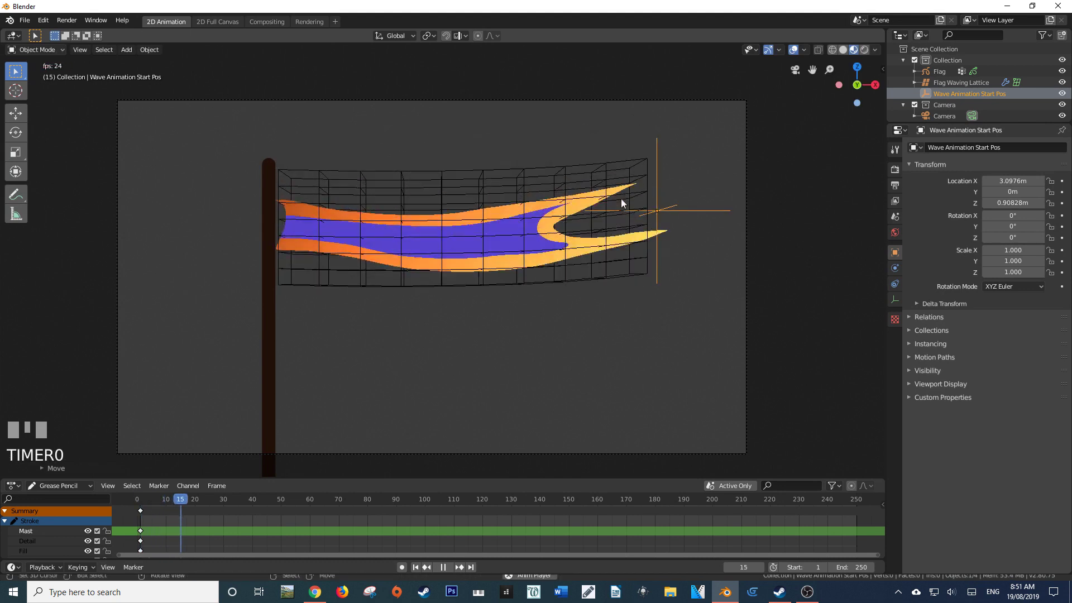
pyautogui.press('alt+a')
pyautogui.rightClick(596, 179)
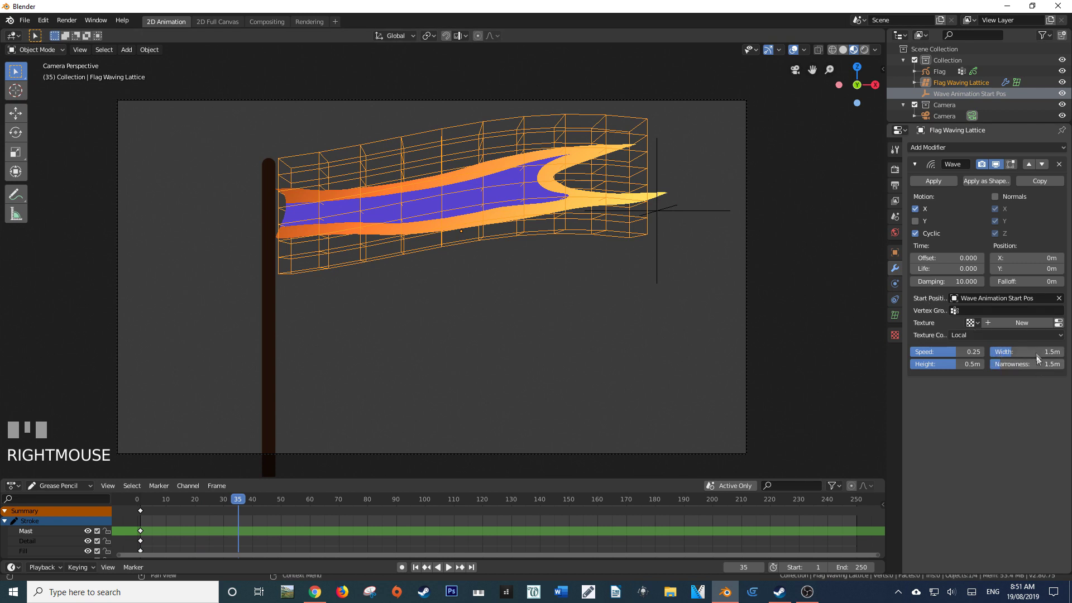
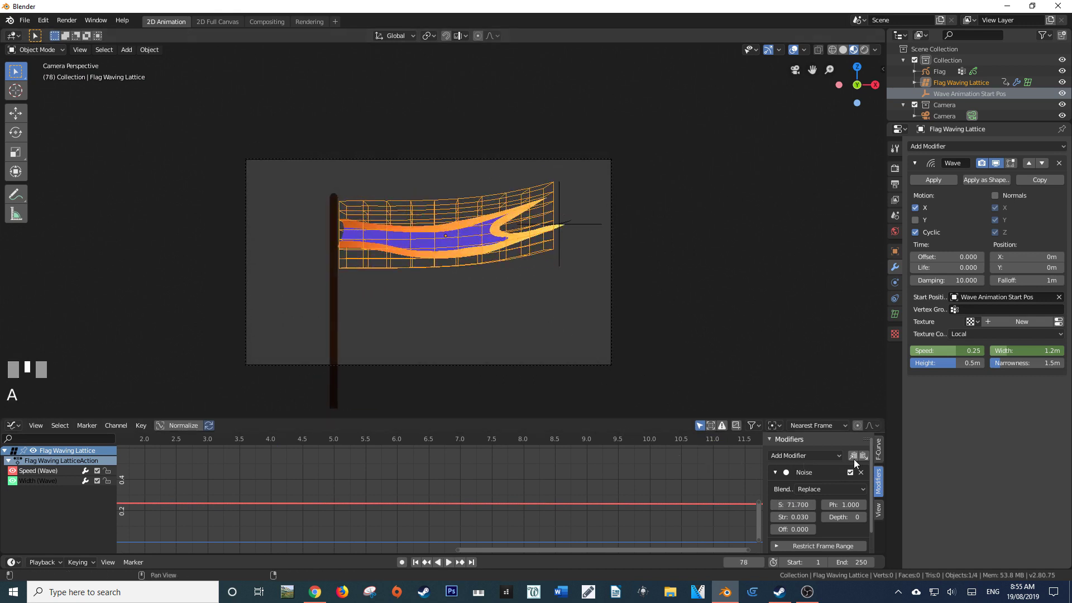
# - Adjust the Noise modifier's Phase value and play back to check the irregular waving
pyautogui.click(857, 463)
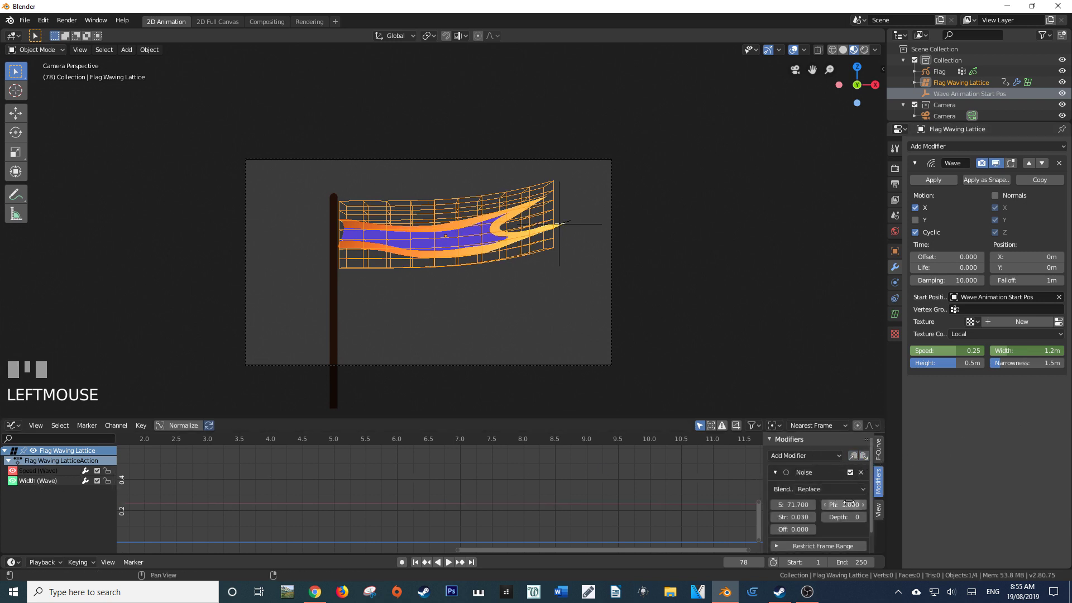
pyautogui.press('alt+a')
pyautogui.moveTo(530, 441); pyautogui.dragTo(508, 227)
pyautogui.scroll(-3)
pyautogui.press('alt+a')
pyautogui.scroll(3)
# - Hide Flag Waving Lattice in the outliner so only the rippling flag shows
pyautogui.moveTo(508, 227); pyautogui.dragTo(1067, 87)
pyautogui.click(1066, 87)
pyautogui.middleClick(1066, 88)
pyautogui.press('a')
pyautogui.scroll(3)
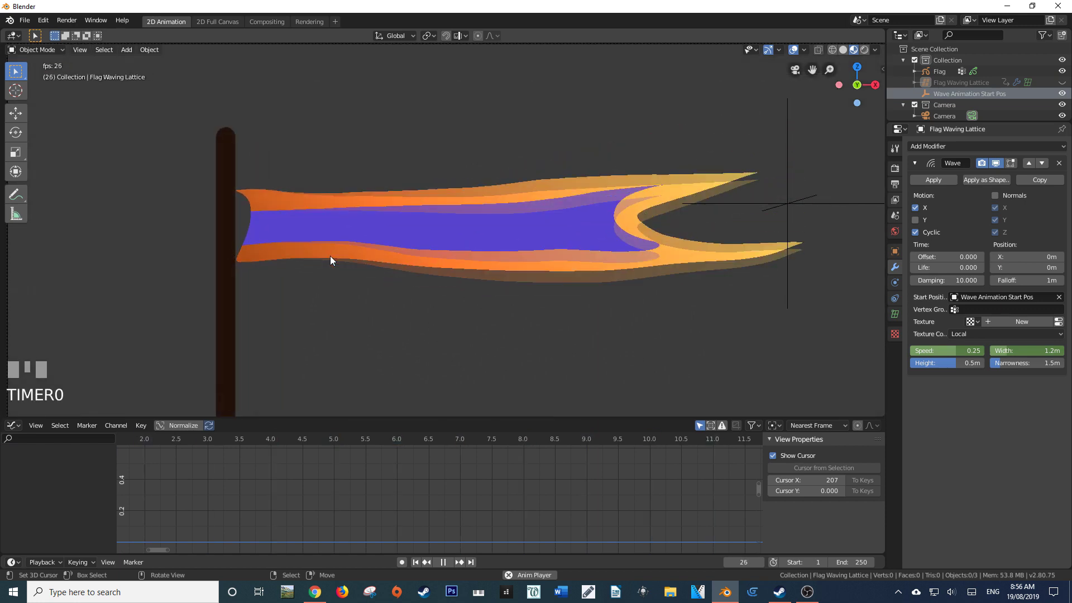
pyautogui.rightClick(363, 248)
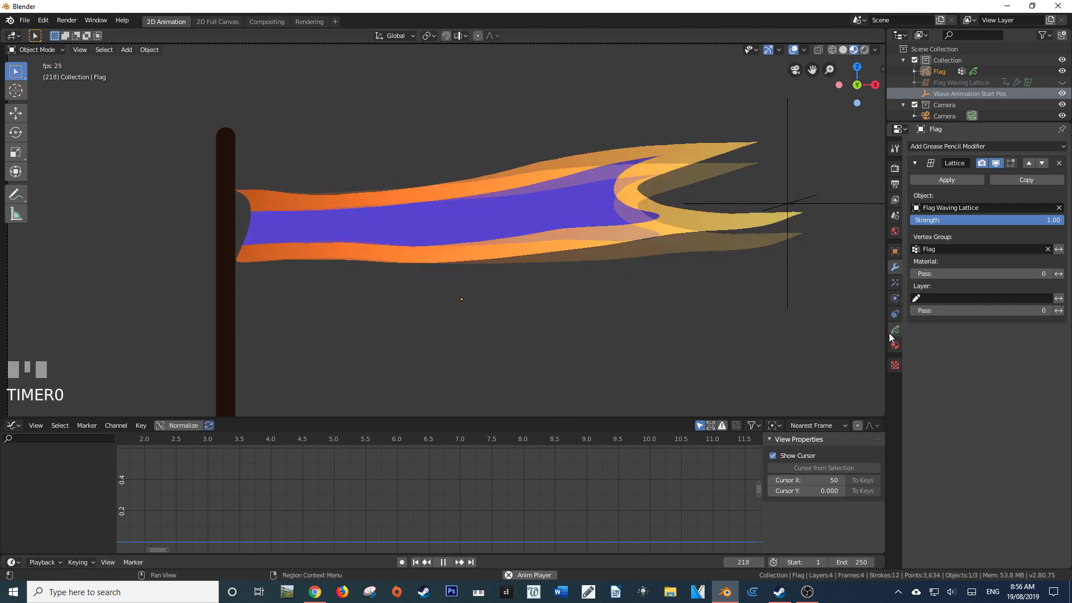
pyautogui.click(898, 256)
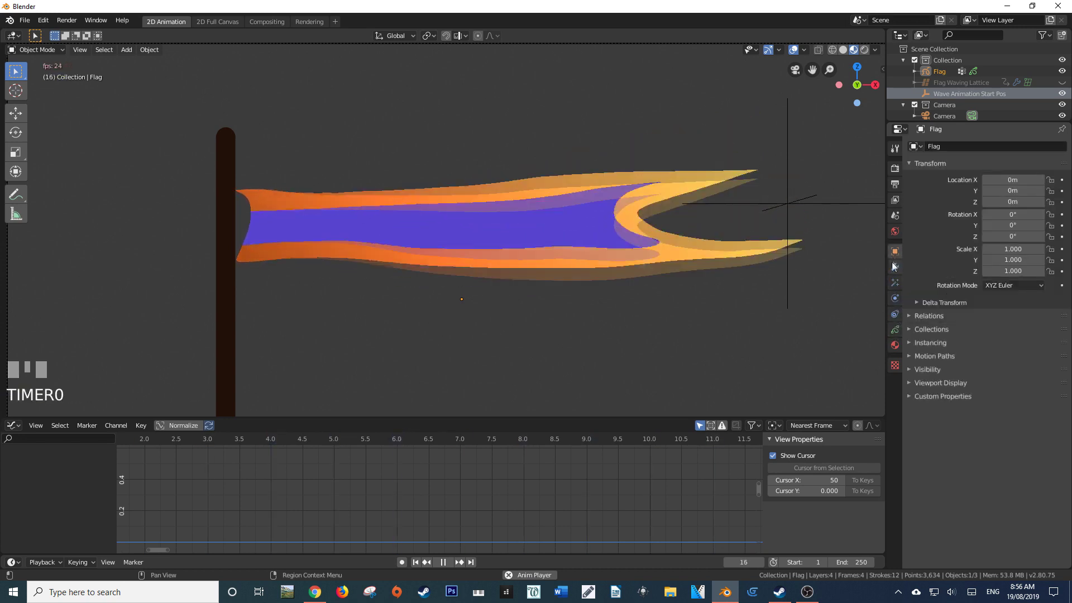
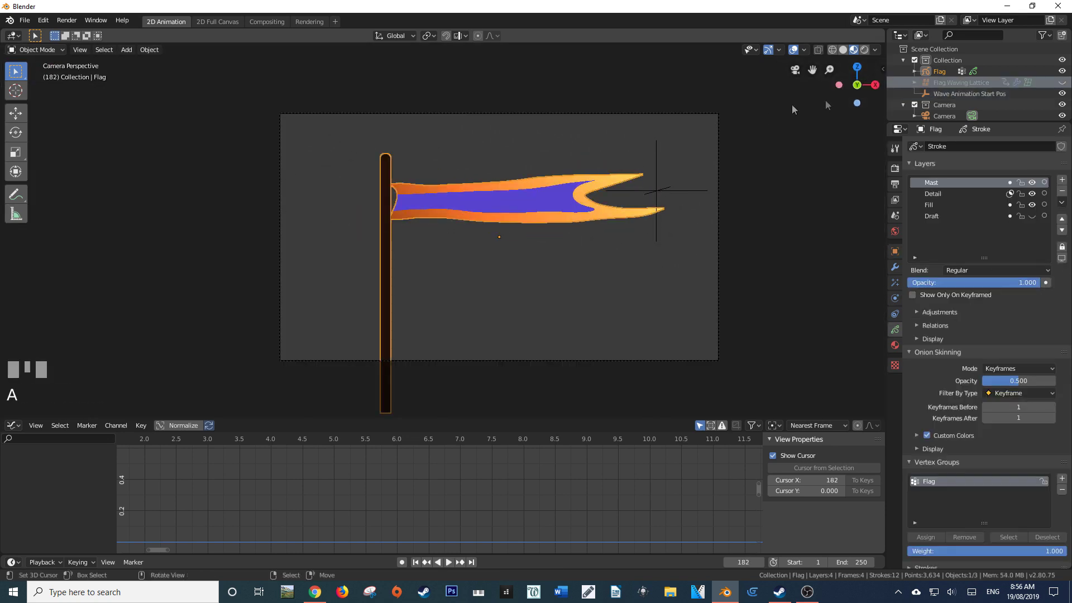
# - Unhide the lattice and select Flag Waving Lattice, Wave Animation Start Pos and Flag together
pyautogui.moveTo(1065, 86); pyautogui.dragTo(948, 72)
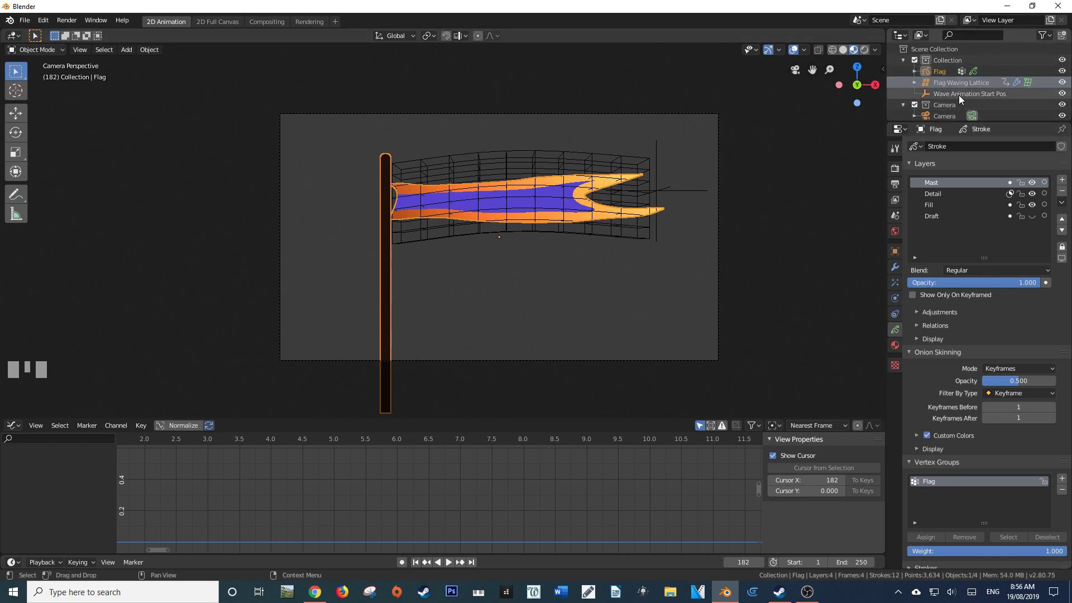
pyautogui.moveTo(964, 97); pyautogui.dragTo(960, 88)
pyautogui.moveTo(960, 87); pyautogui.dragTo(406, 235)
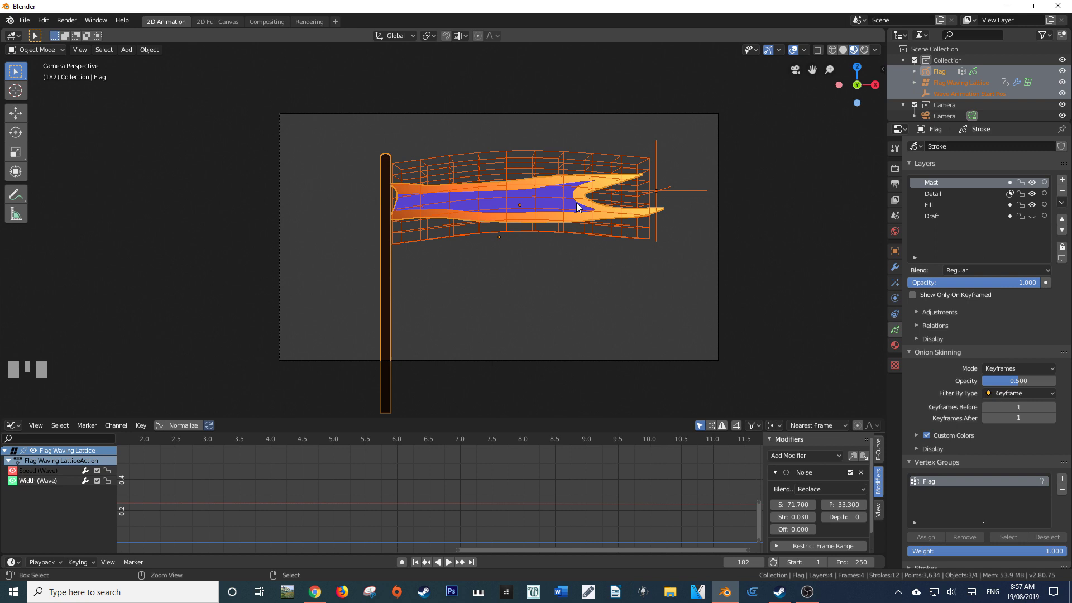
# - Parent the lattice and start empty to the Flag as Object, then move the flag
pyautogui.press('ctrl+p')
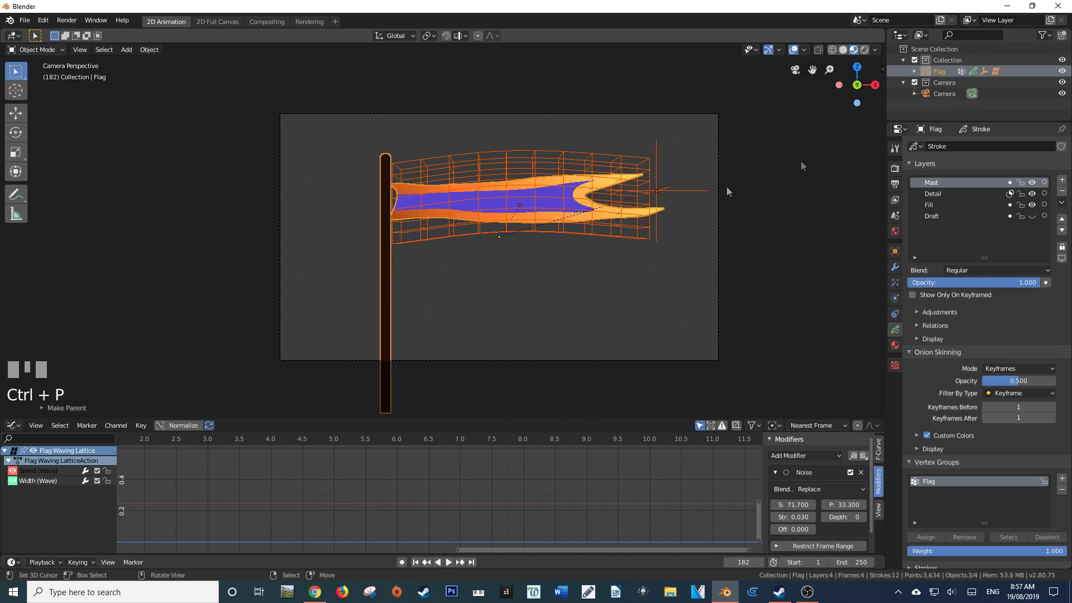
pyautogui.moveTo(394, 230); pyautogui.dragTo(387, 239)
pyautogui.press('g')
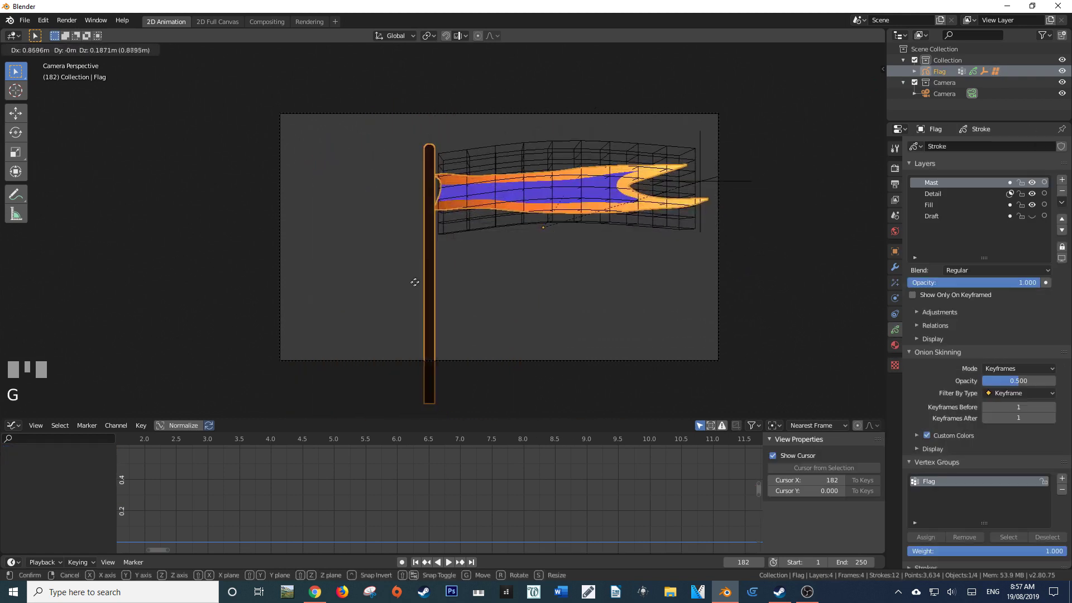
pyautogui.rightClick(364, 315)
# - Play back to confirm the wave follows the moved flag, then select the scene Collection
pyautogui.press('alt+a')
pyautogui.press('alt+a')
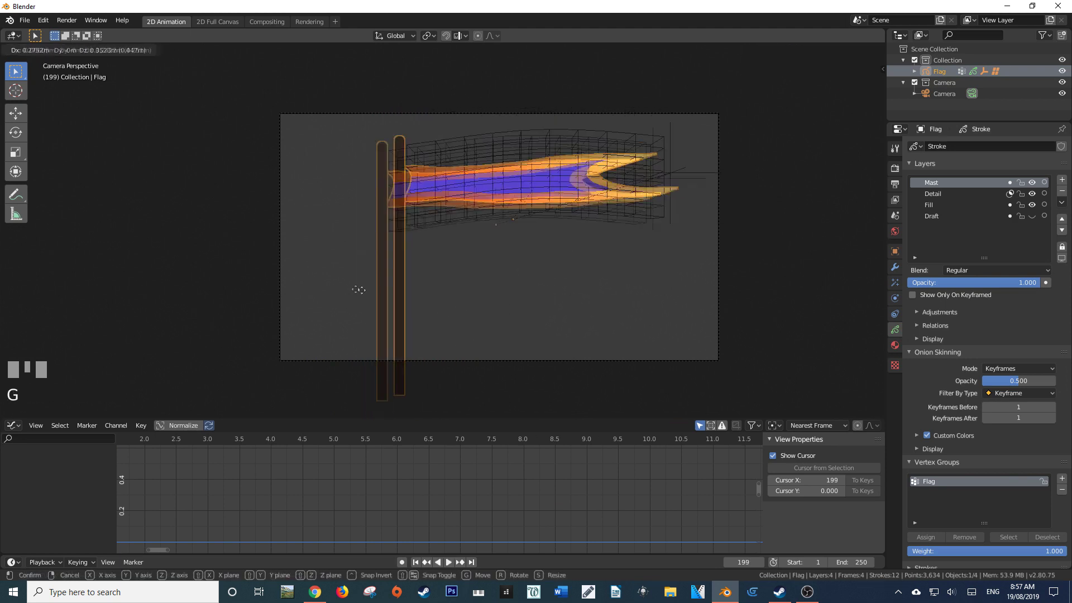
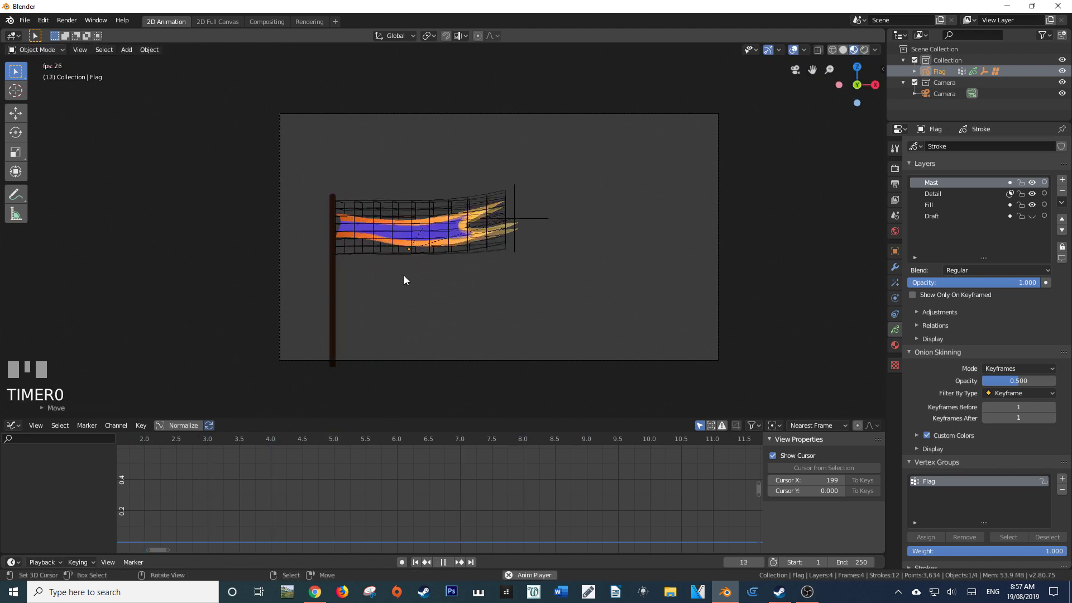
pyautogui.scroll(-3)
pyautogui.scroll(3)
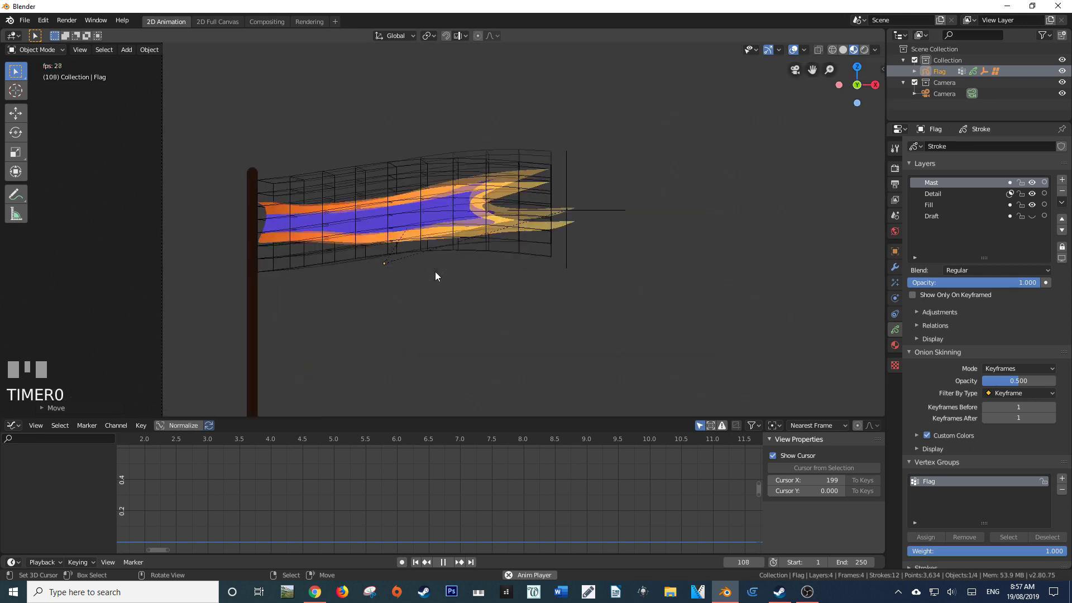
pyautogui.press('alt+a')
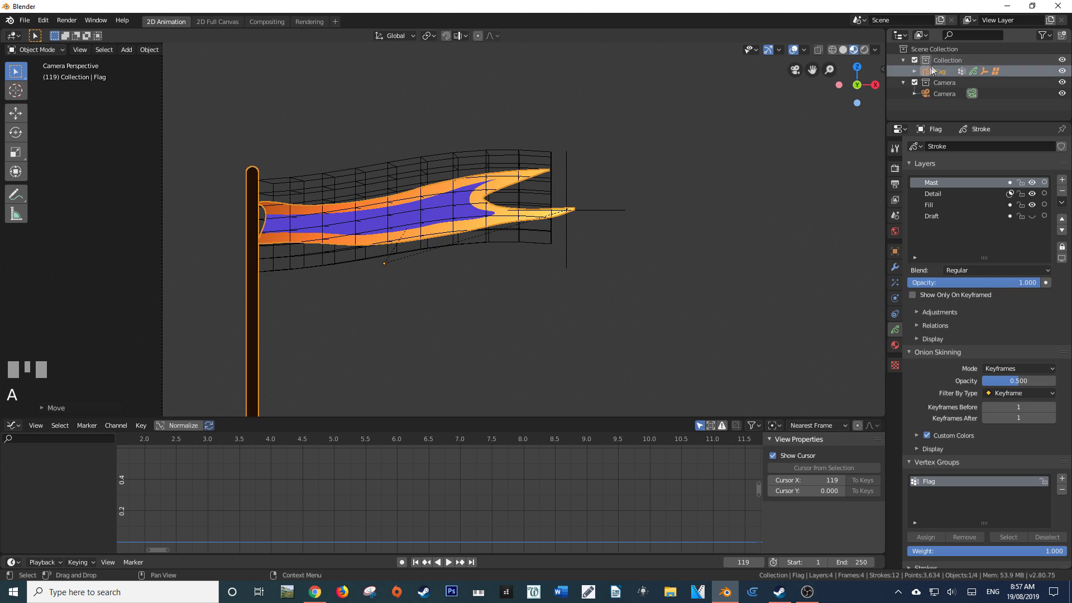
pyautogui.click(940, 64)
# - Add a Collection Instance of the flag collection as a second flag and begin scaling it down
pyautogui.scroll(-3)
pyautogui.press('shift+a')
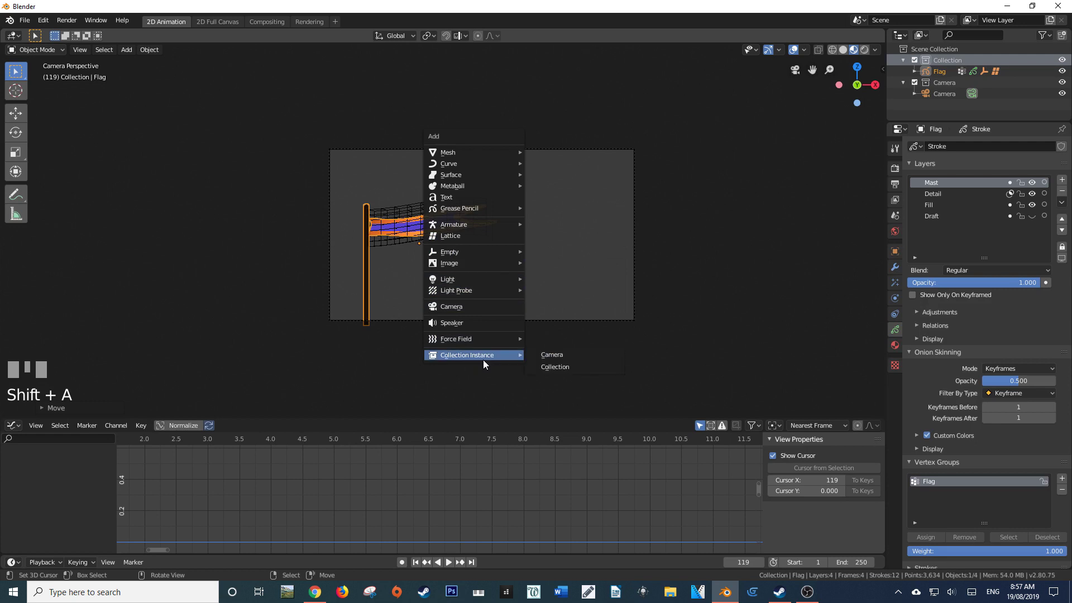
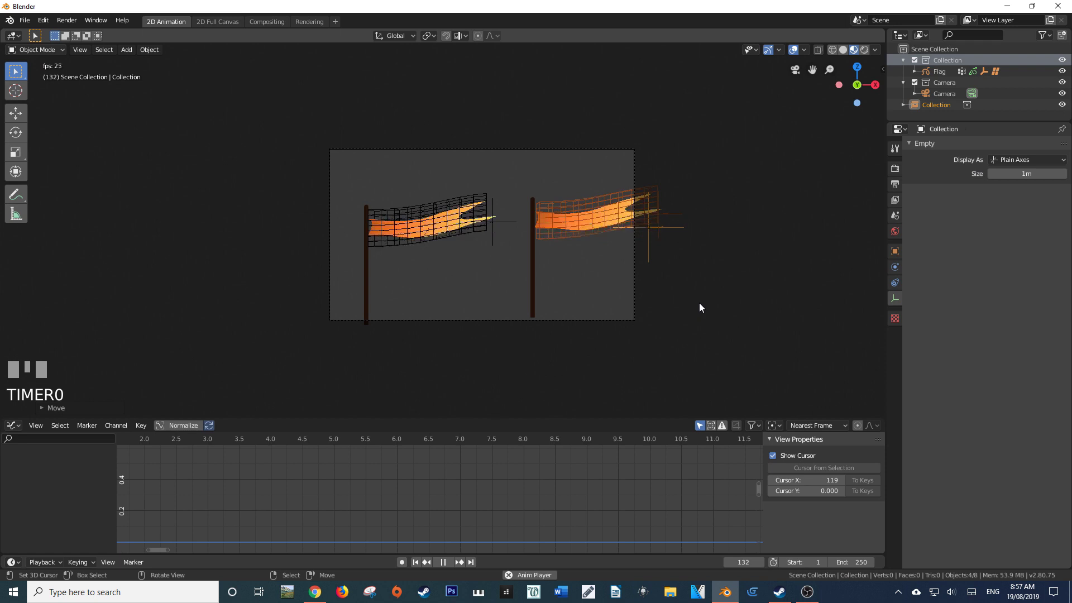
pyautogui.rightClick(530, 292)
pyautogui.rightClick(534, 291)
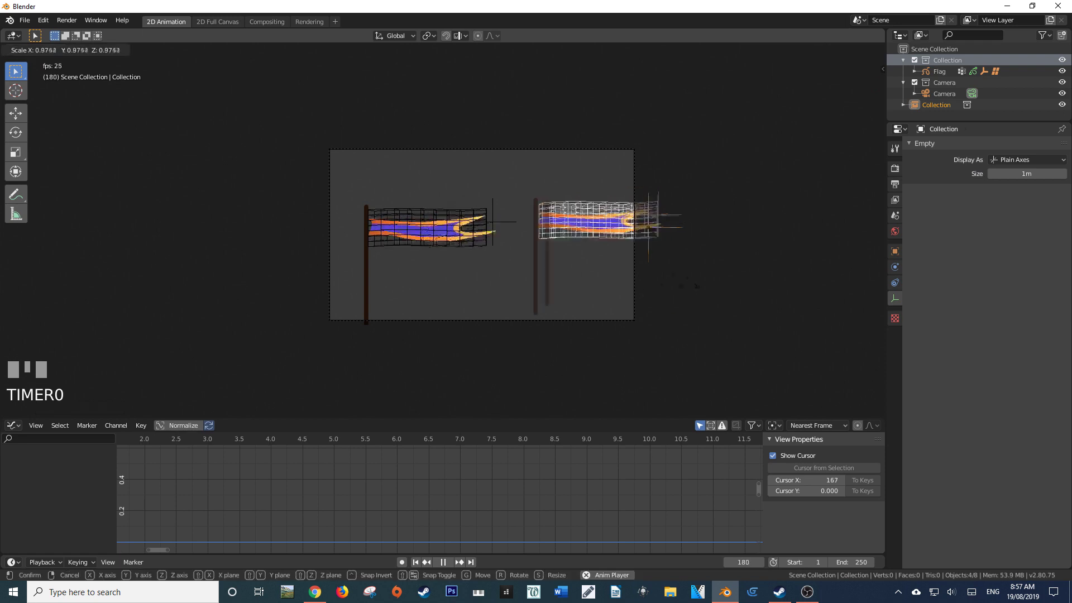